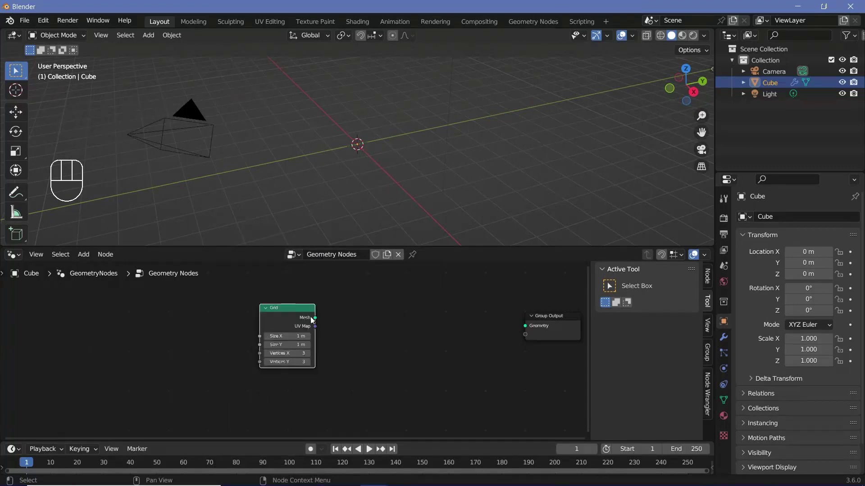
# Wire the Grid mesh into Group Output and inspect the 5 m plane in the viewport
pyautogui.moveTo(361, 323); pyautogui.dragTo(340, 159)
pyautogui.moveTo(340, 159); pyautogui.dragTo(428, 164)
pyautogui.scroll(3)
pyautogui.moveTo(386, 178); pyautogui.dragTo(389, 152)
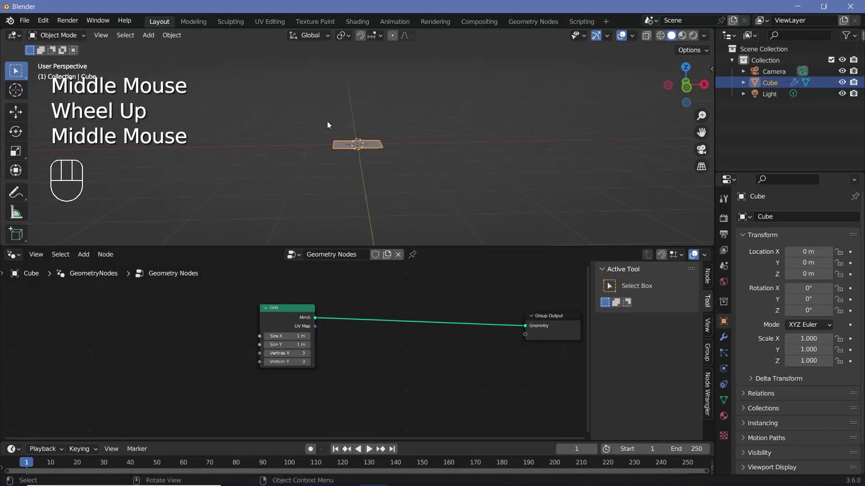
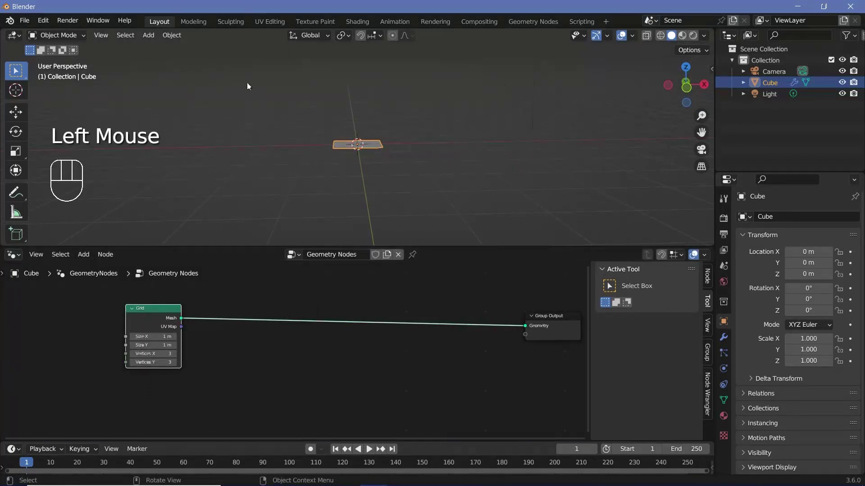
pyautogui.moveTo(438, 171); pyautogui.dragTo(446, 114)
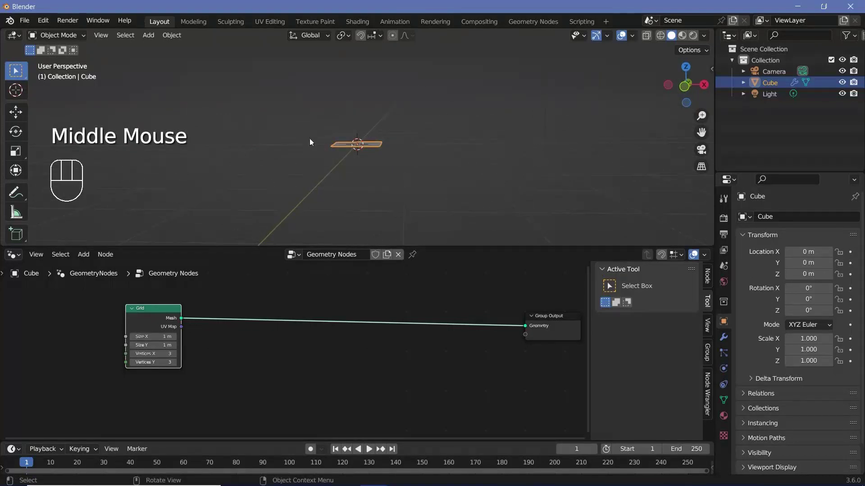
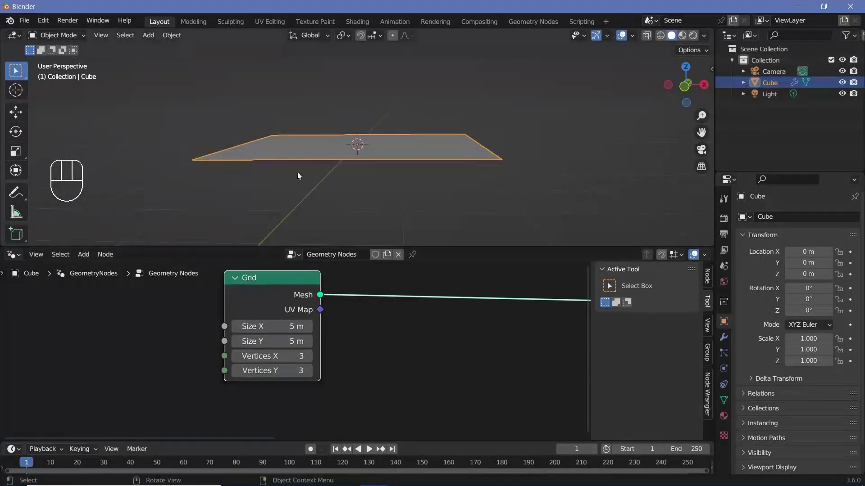
pyautogui.moveTo(447, 180); pyautogui.dragTo(378, 289)
pyautogui.scroll(-3)
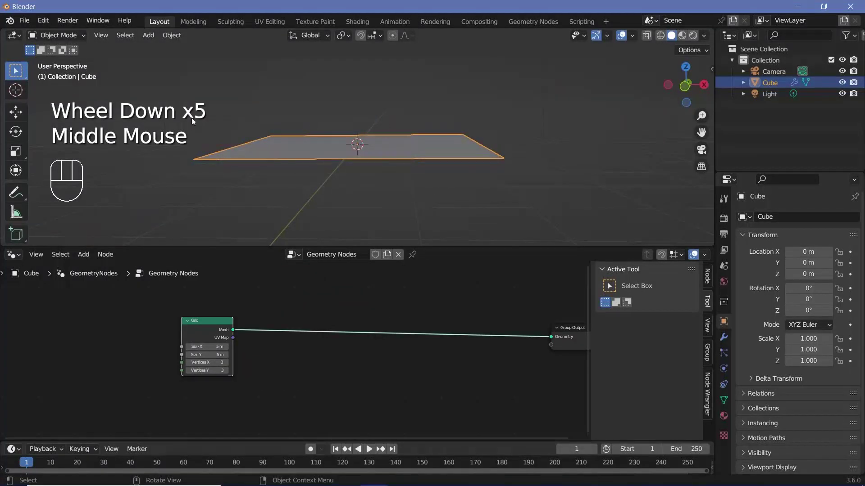
# Insert a Distribute Points on Faces node after the Grid with density 0.5
pyautogui.press('shift+a')
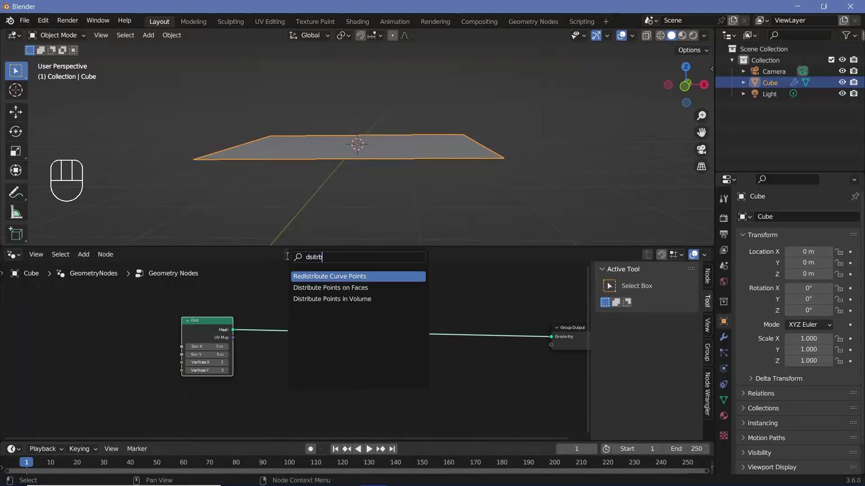
pyautogui.moveTo(294, 182); pyautogui.dragTo(336, 284)
pyautogui.scroll(3)
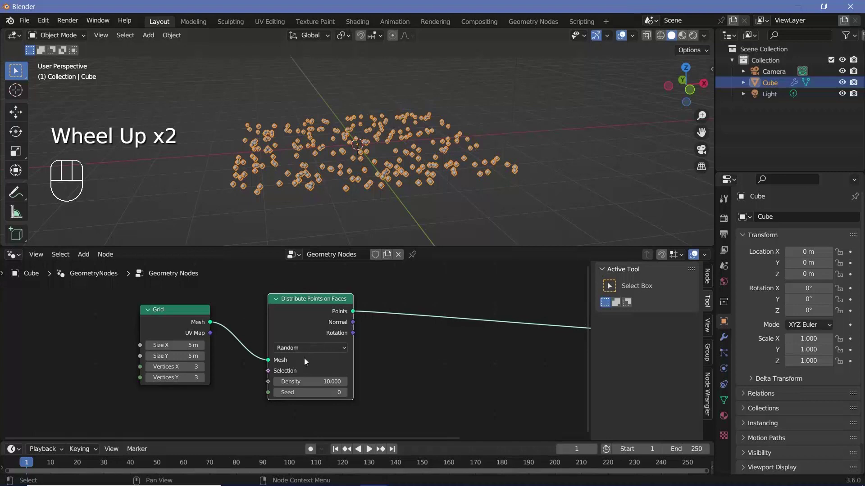
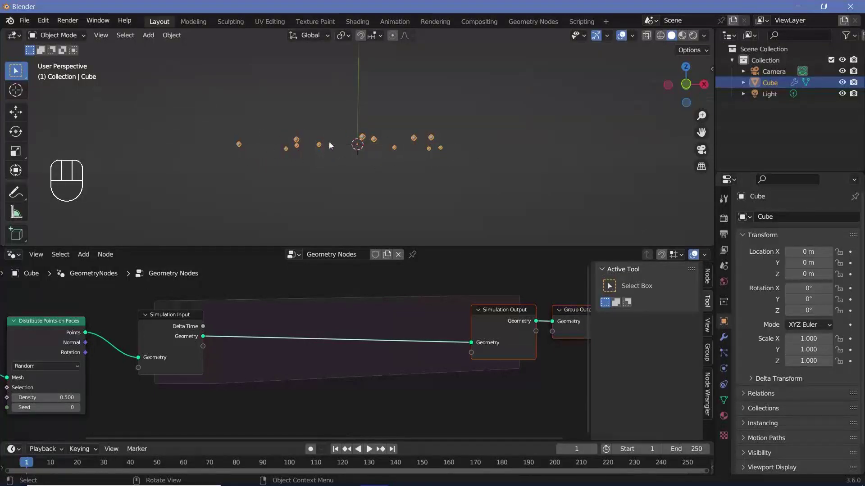
# Add Join Geometry inside the simulation zone and feed the scattered points into it
pyautogui.press('shift+a')
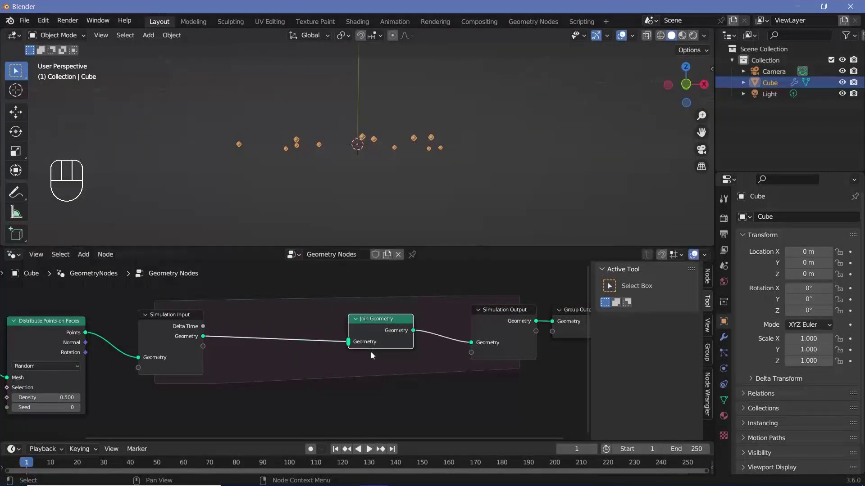
pyautogui.moveTo(379, 340); pyautogui.dragTo(363, 344)
pyautogui.moveTo(364, 345); pyautogui.dragTo(86, 335)
pyautogui.click(86, 335)
pyautogui.moveTo(241, 324); pyautogui.dragTo(166, 322)
pyautogui.middleClick(121, 323)
pyautogui.click(153, 332)
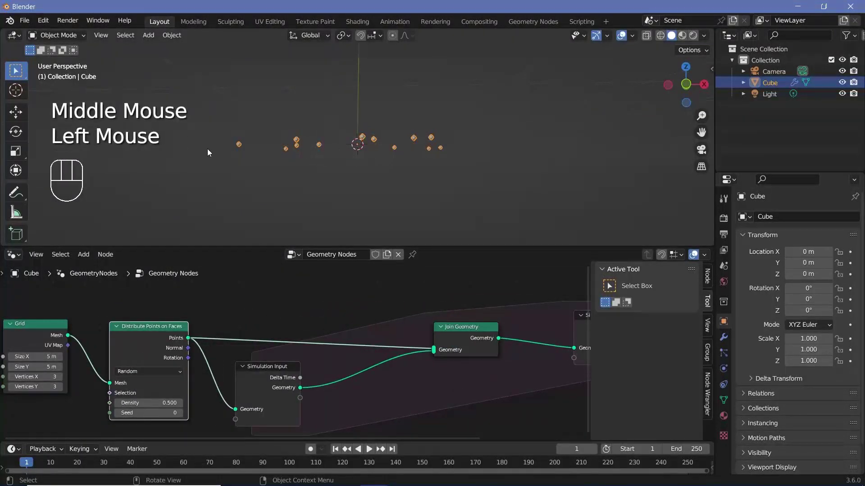
pyautogui.click(22, 329)
pyautogui.moveTo(360, 187); pyautogui.dragTo(452, 195)
# Play the timeline briefly to check that points accumulate on the plane
pyautogui.press('space')
pyautogui.press('space')
pyautogui.scroll(3)
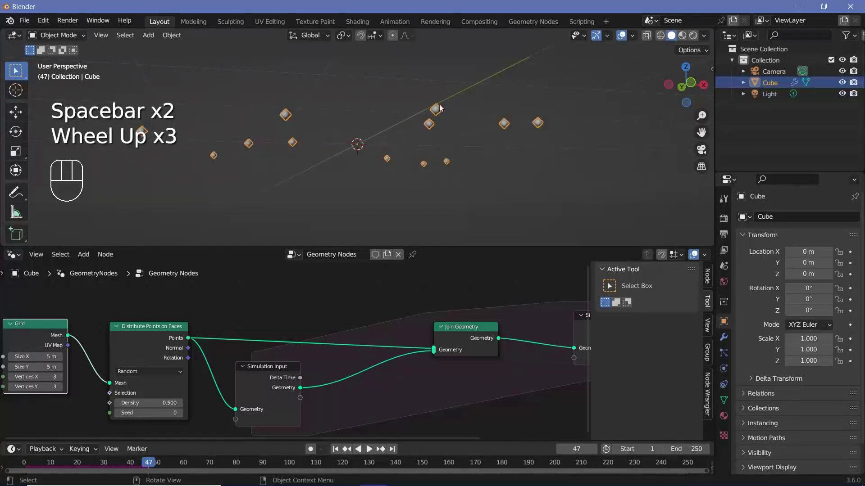
pyautogui.moveTo(96, 460); pyautogui.dragTo(180, 397)
pyautogui.press('Right')
pyautogui.press('Right')
pyautogui.middleClick(330, 374)
pyautogui.press('shift+a')
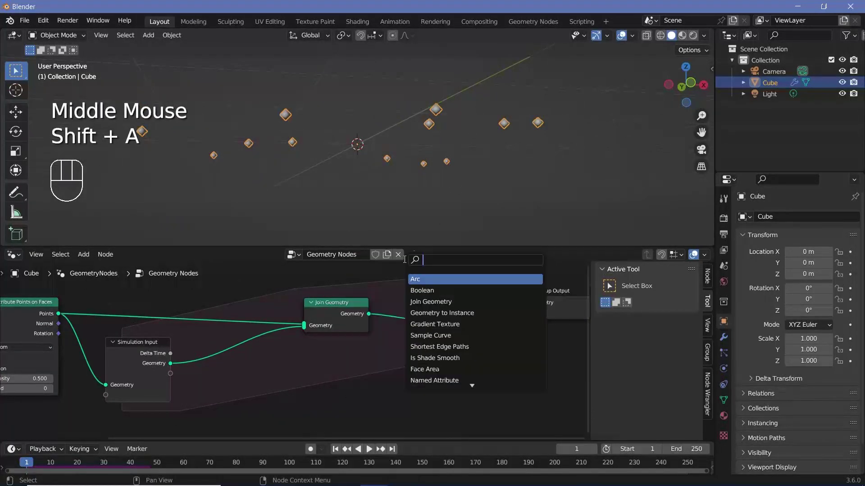
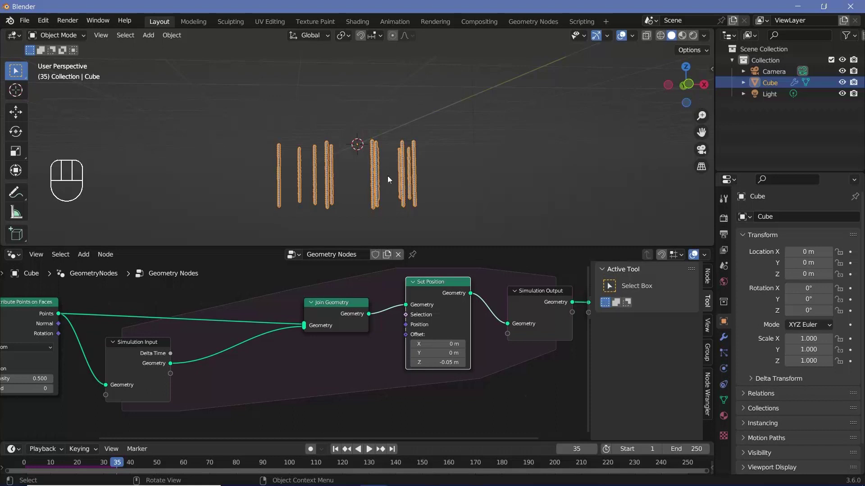
# Inspect the points falling 0.05 m per frame into columns in the viewport
pyautogui.scroll(3)
pyautogui.middleClick(167, 335)
pyautogui.click(218, 335)
pyautogui.middleClick(361, 212)
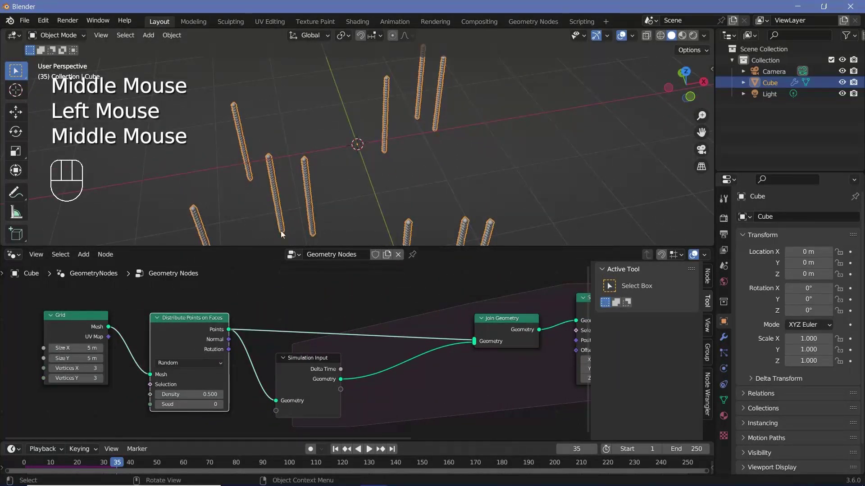
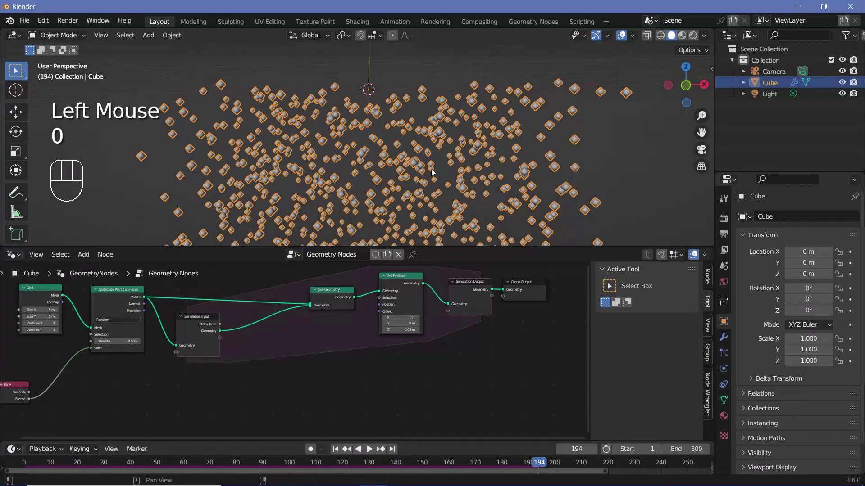
pyautogui.scroll(-3)
pyautogui.press('space')
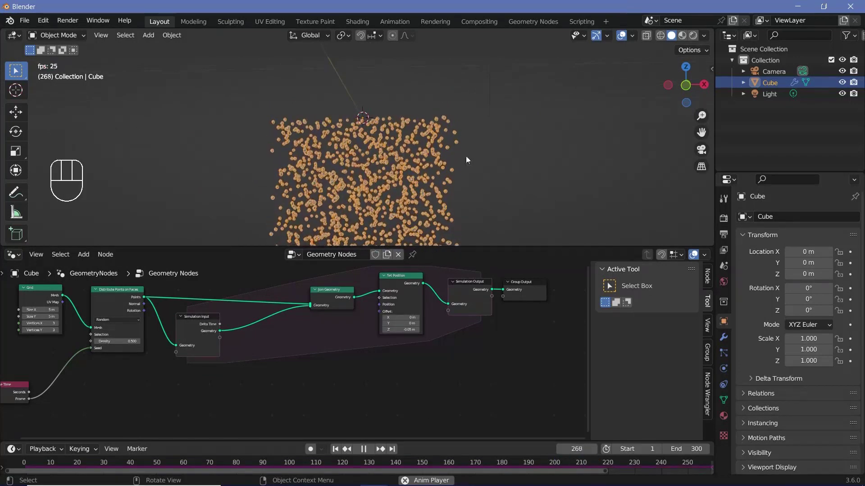
pyautogui.press('space')
pyautogui.scroll(3)
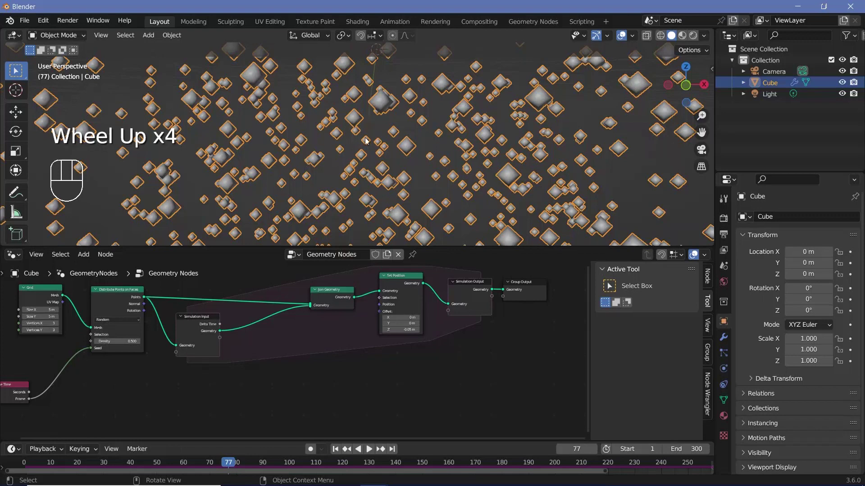
pyautogui.scroll(-3)
pyautogui.scroll(-3)
pyautogui.middleClick(414, 158)
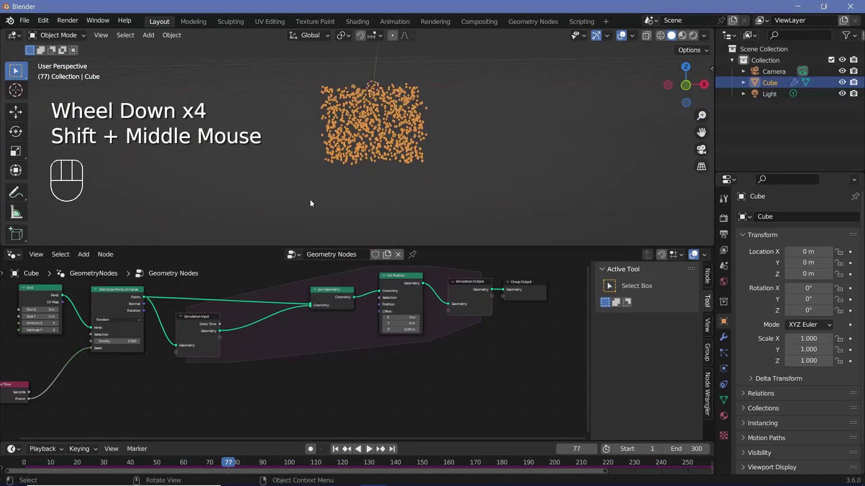
pyautogui.press('space')
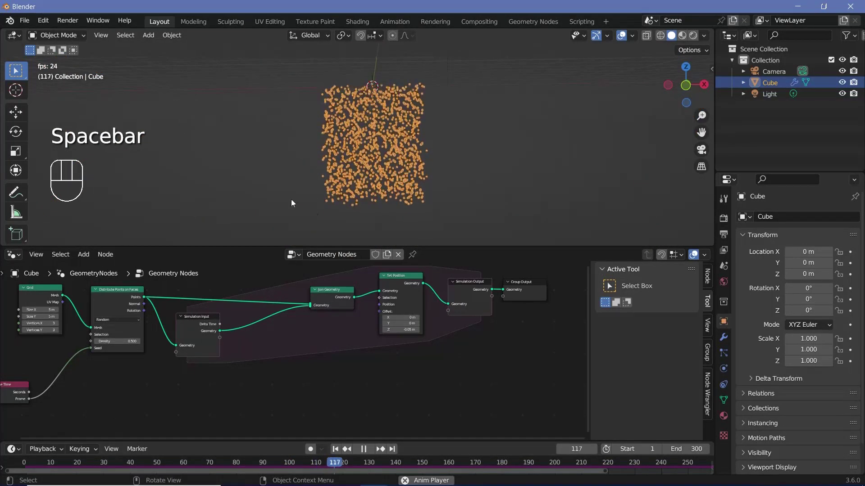
pyautogui.press('space')
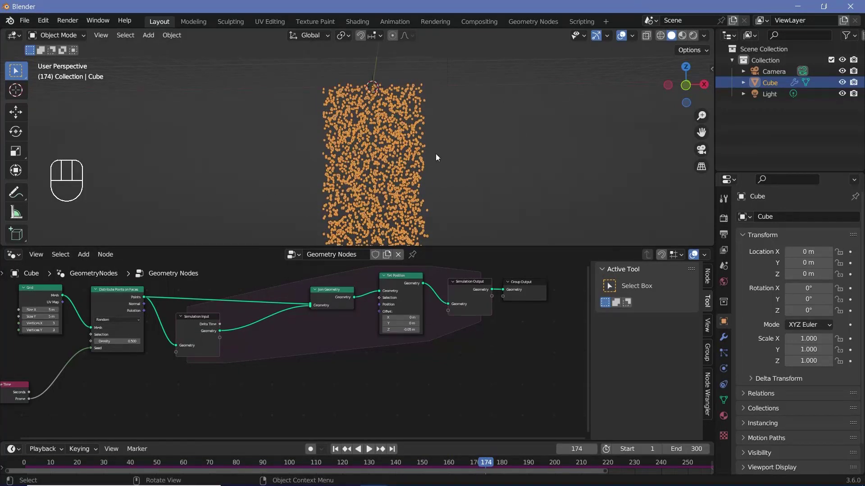
# Move the Set Position node aside to make room for the instancing nodes
pyautogui.moveTo(419, 296); pyautogui.dragTo(416, 334)
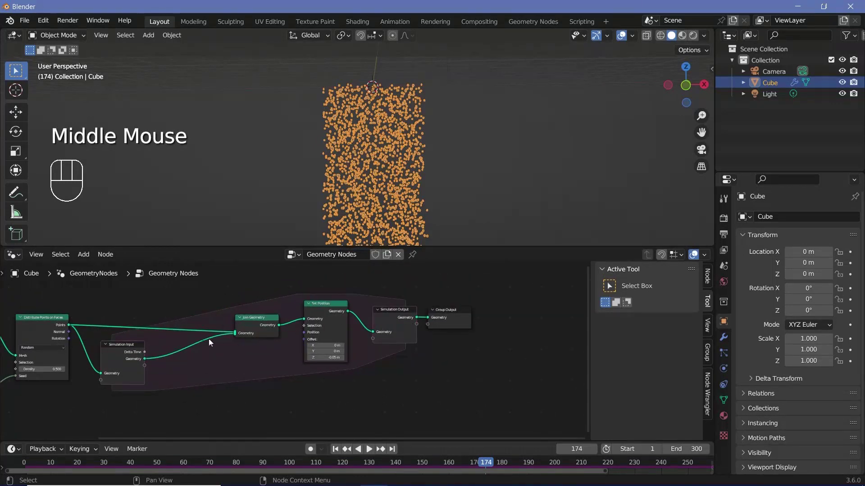
pyautogui.moveTo(120, 349); pyautogui.dragTo(247, 327)
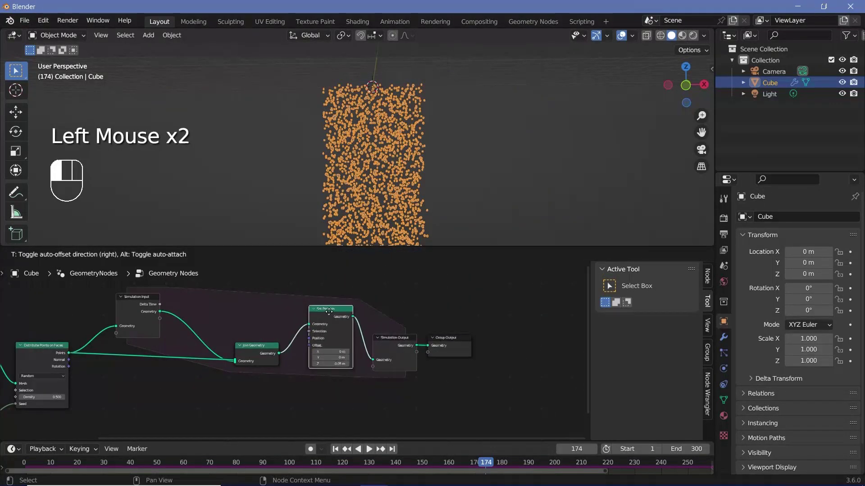
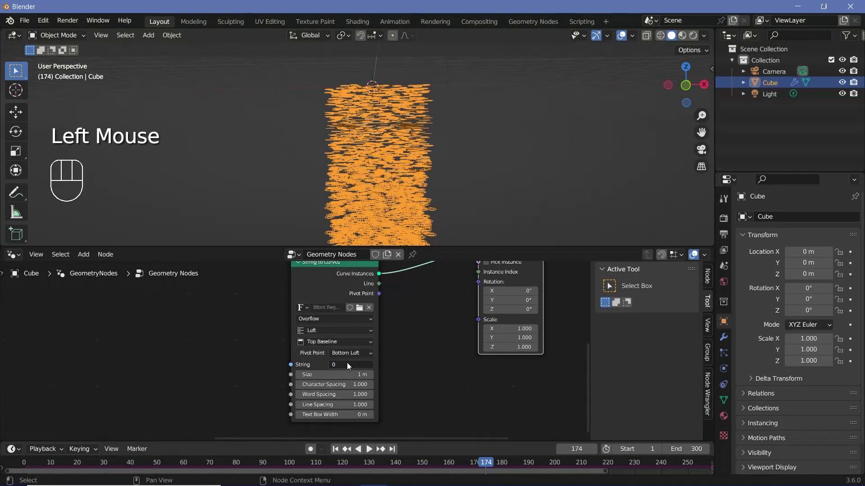
# Inspect the upright 0.15 m zero instances and adjust the String to Curves alignment to Center, Middle
pyautogui.moveTo(368, 99); pyautogui.dragTo(375, 176)
pyautogui.scroll(3)
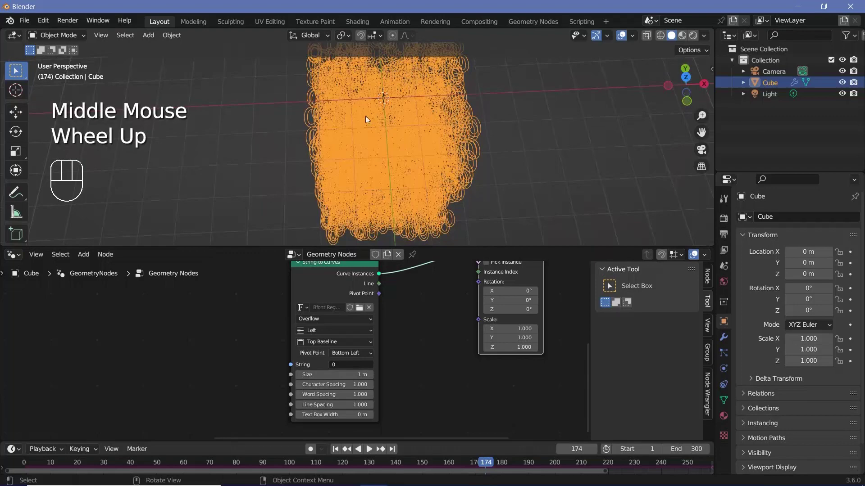
pyautogui.moveTo(445, 145); pyautogui.dragTo(459, 228)
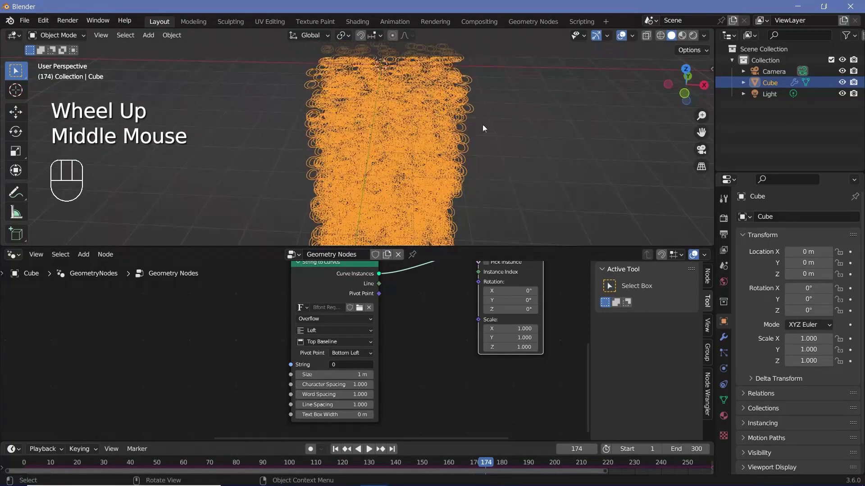
pyautogui.moveTo(437, 160); pyautogui.dragTo(414, 126)
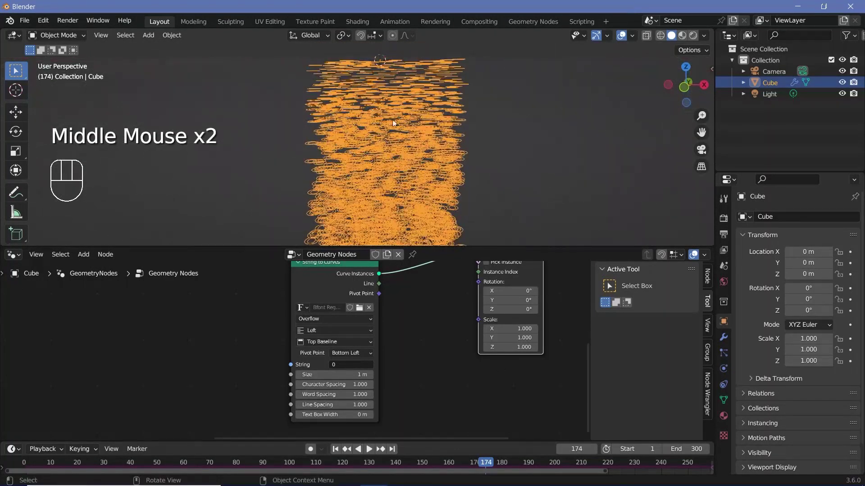
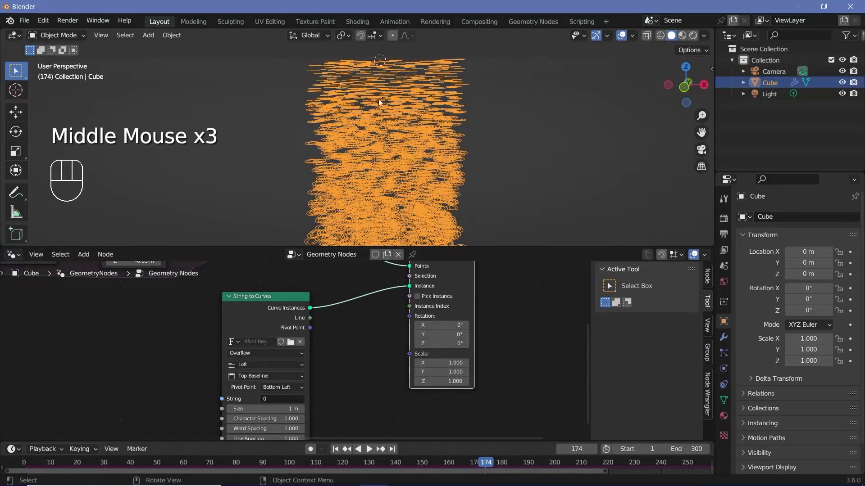
pyautogui.click(444, 323)
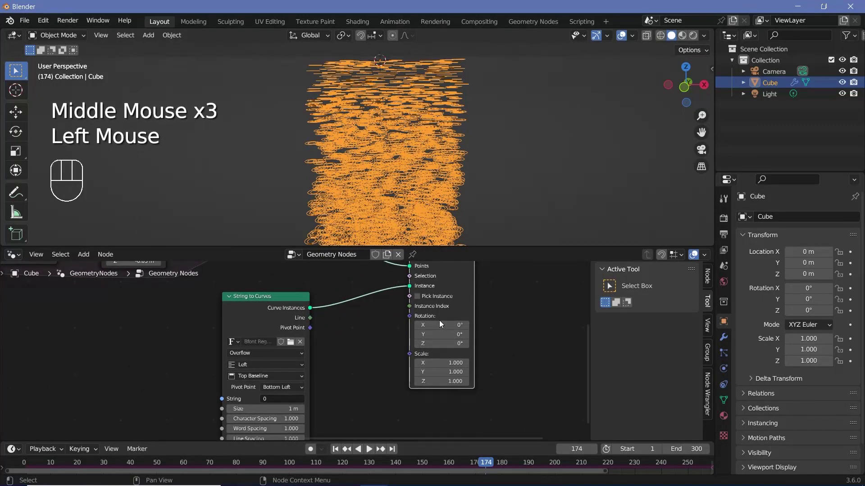
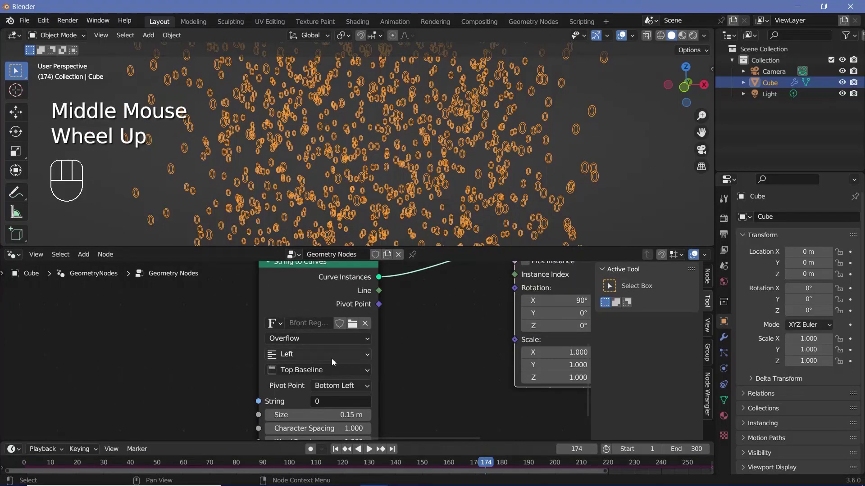
pyautogui.moveTo(334, 362); pyautogui.dragTo(304, 376)
pyautogui.moveTo(306, 373); pyautogui.dragTo(290, 408)
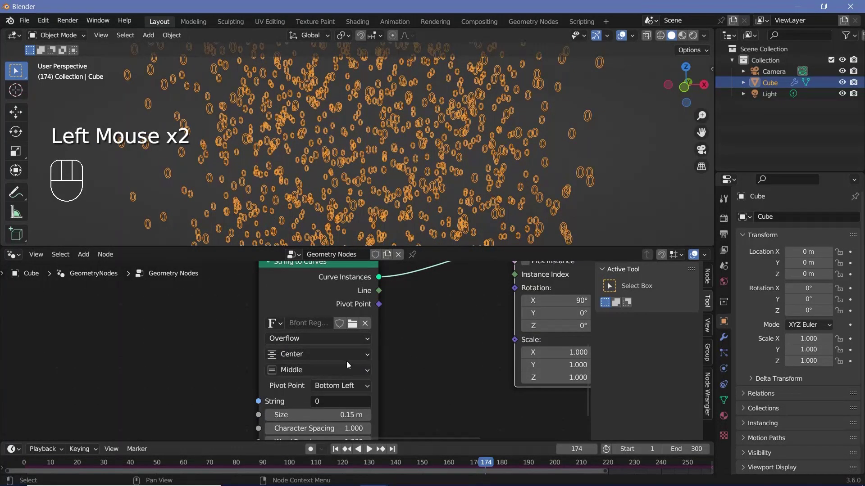
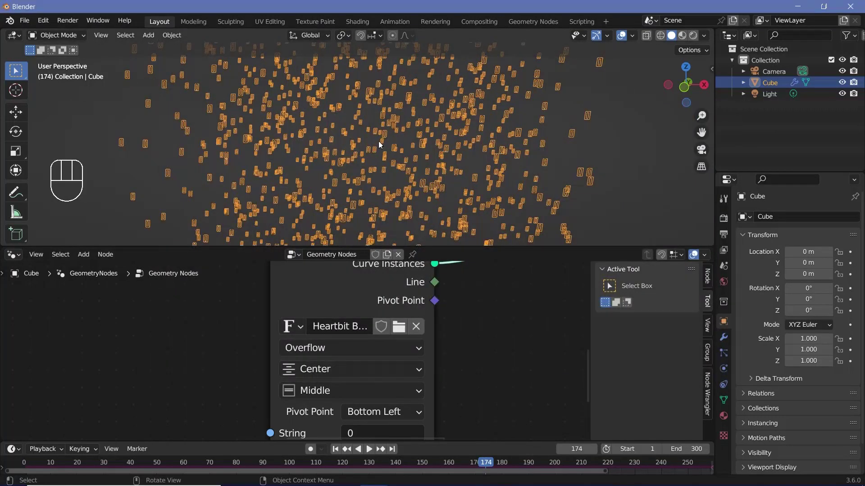
# Pause the digit rain playback at frame 231 after zooming the node editor
pyautogui.middleClick(429, 156)
pyautogui.scroll(3)
pyautogui.scroll(-3)
pyautogui.scroll(3)
pyautogui.press('space')
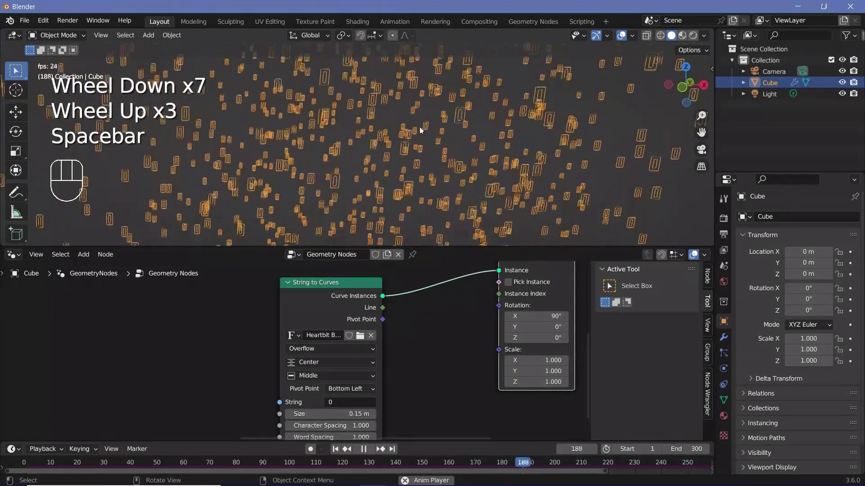
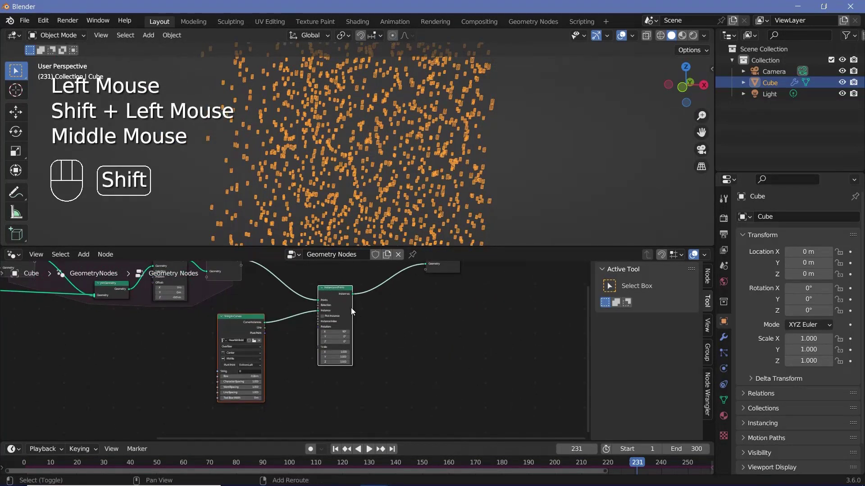
# Duplicate the String to Curves and Instance on Points branch and merge both instance sets with Join Geometry
pyautogui.press('shift+d')
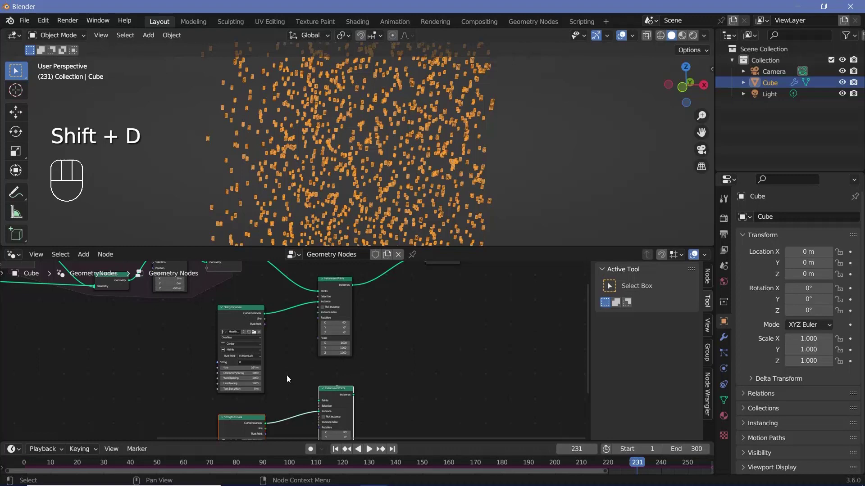
pyautogui.click(251, 324)
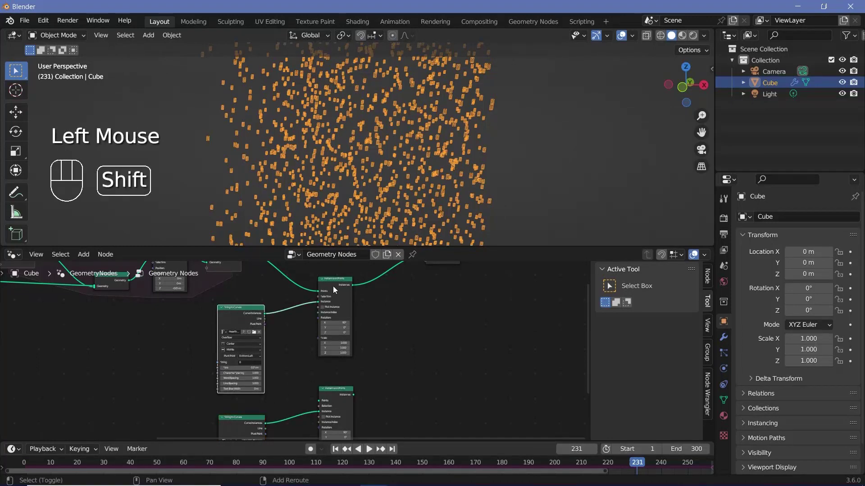
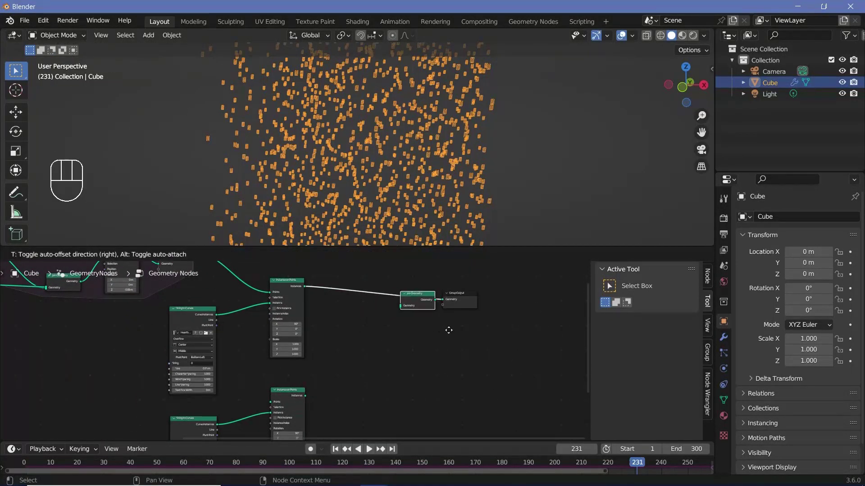
pyautogui.moveTo(322, 386); pyautogui.dragTo(385, 254)
pyautogui.scroll(3)
pyautogui.scroll(-3)
pyautogui.moveTo(378, 171); pyautogui.dragTo(394, 172)
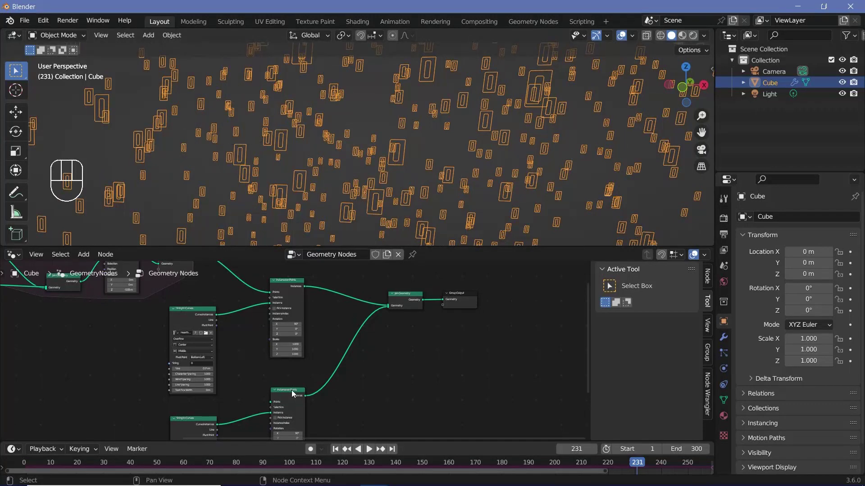
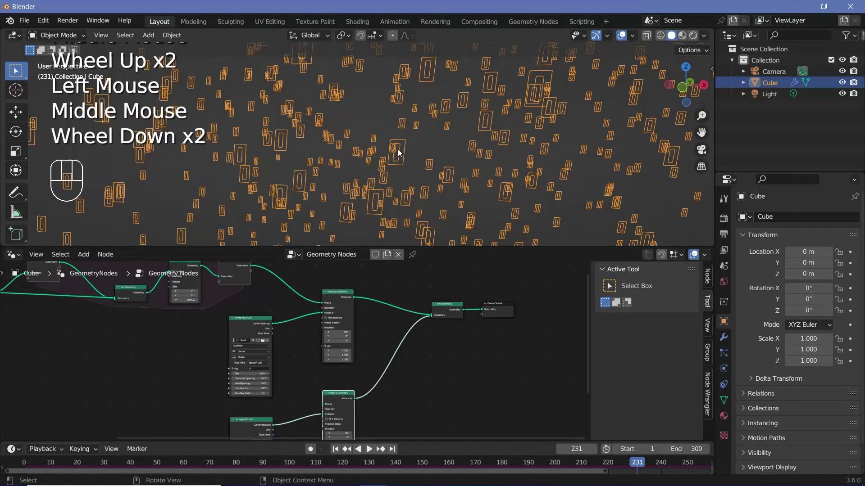
# Feed the simulated points into the second instancing branch and inspect the digits
pyautogui.moveTo(252, 270); pyautogui.dragTo(428, 147)
pyautogui.moveTo(422, 144); pyautogui.dragTo(392, 135)
pyautogui.moveTo(388, 156); pyautogui.dragTo(415, 171)
pyautogui.scroll(3)
pyautogui.scroll(-3)
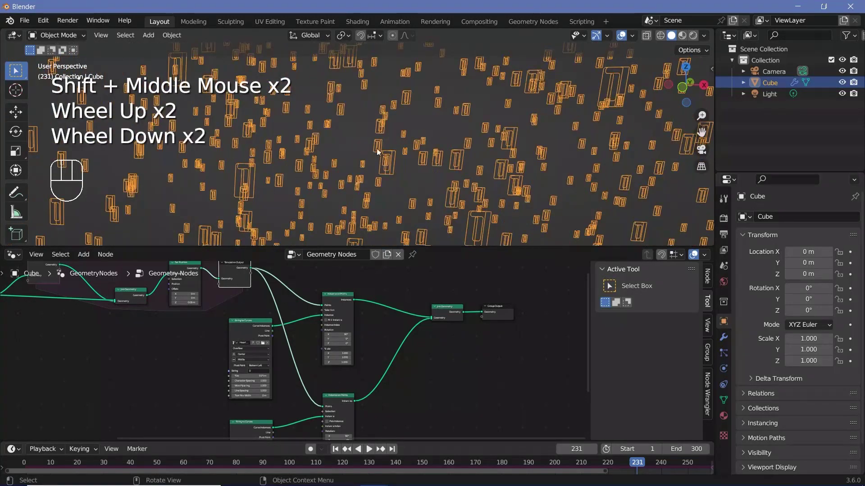
pyautogui.moveTo(401, 172); pyautogui.dragTo(420, 155)
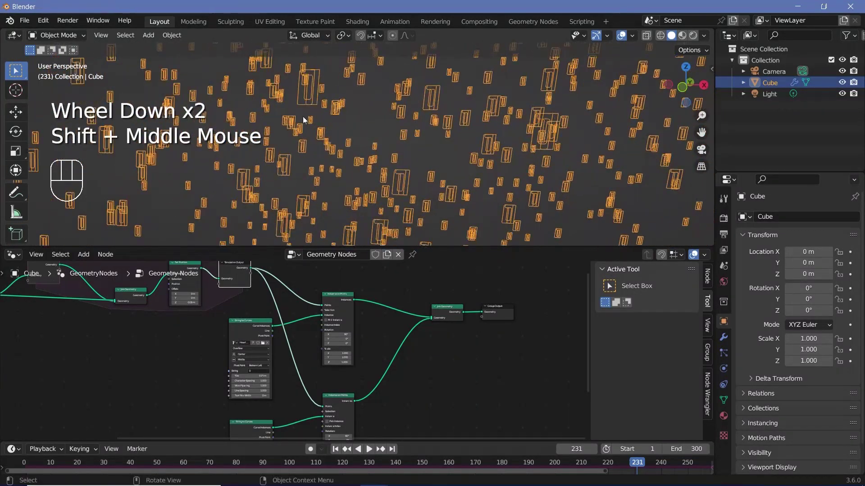
pyautogui.middleClick(399, 145)
# Add a Boolean Random Value with a Not node selecting between the two digits, seeded by Scene Time Frame
pyautogui.press('shift+a')
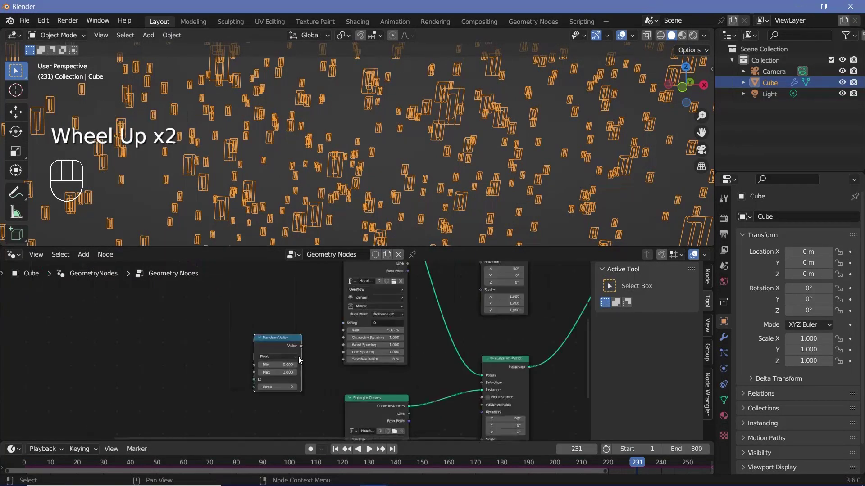
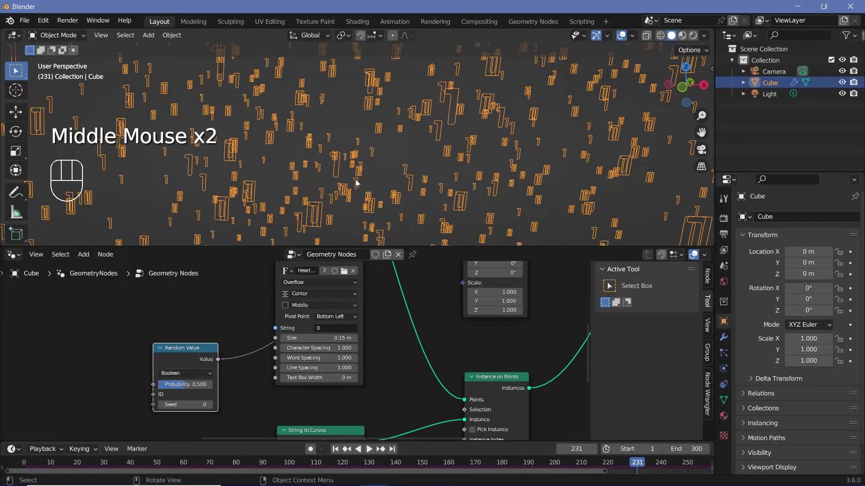
pyautogui.middleClick(450, 308)
pyautogui.scroll(-3)
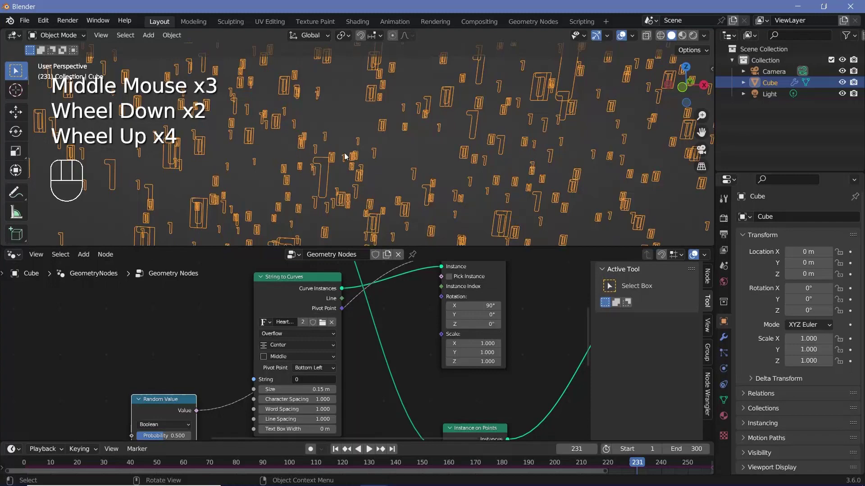
pyautogui.moveTo(534, 119); pyautogui.dragTo(426, 142)
pyautogui.scroll(3)
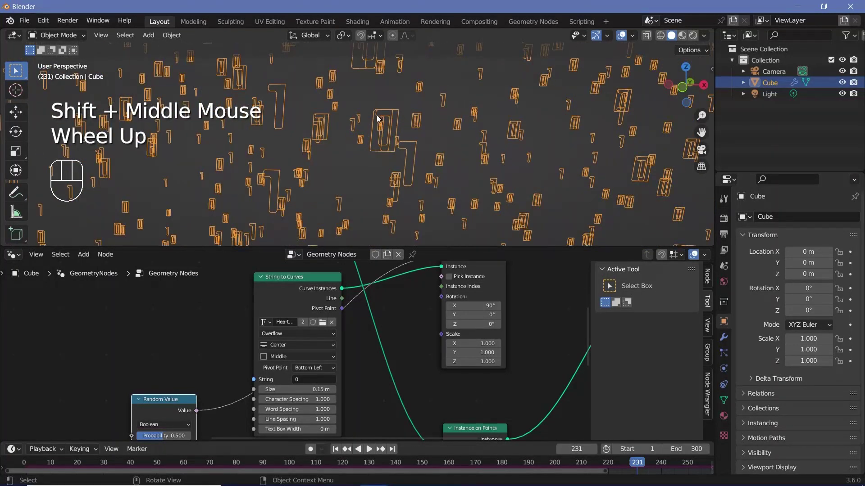
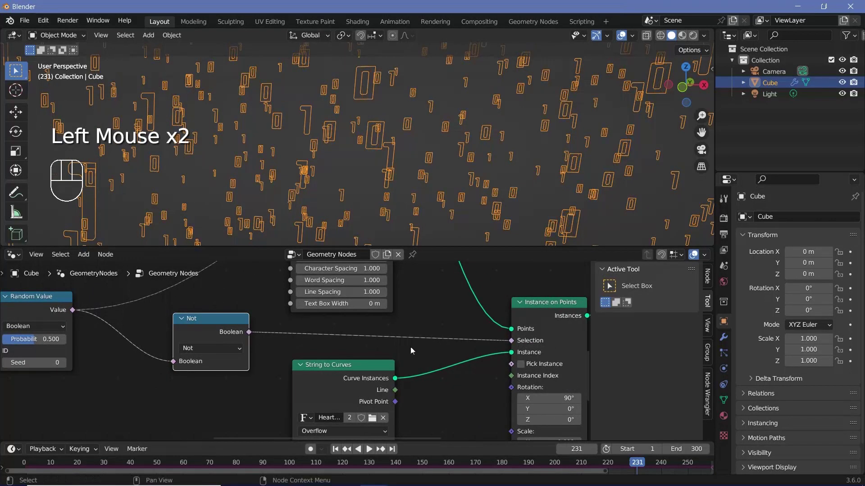
pyautogui.scroll(-3)
pyautogui.scroll(3)
pyautogui.scroll(-3)
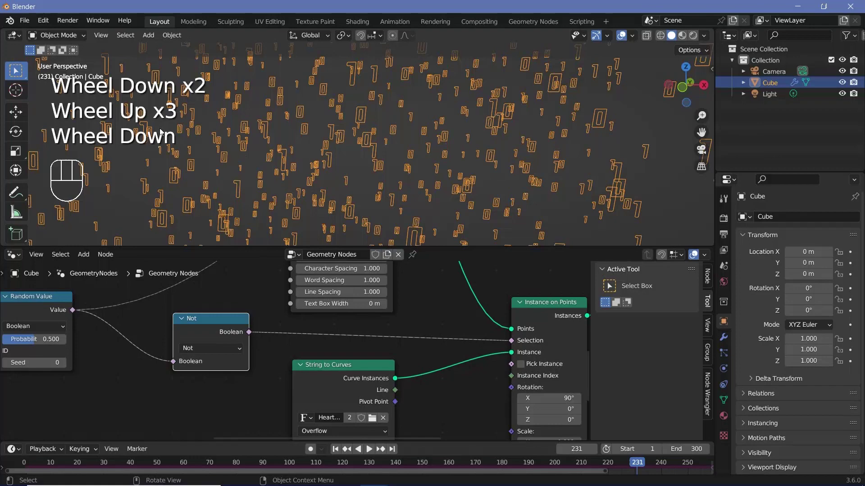
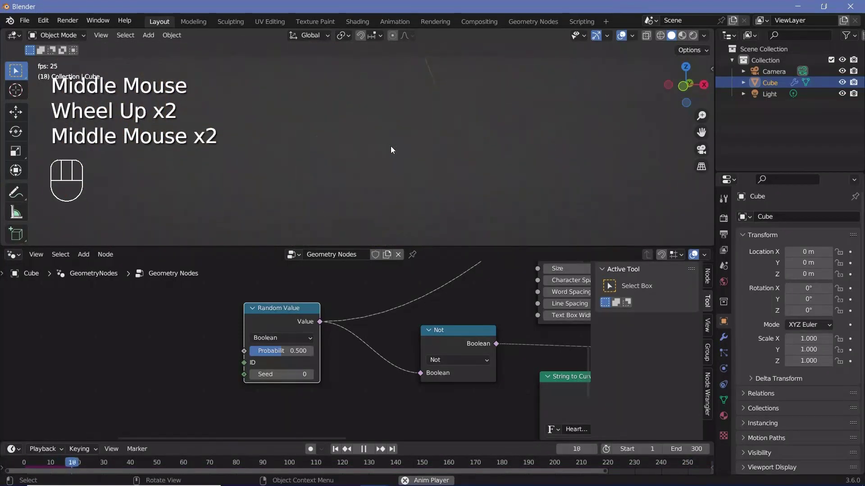
pyautogui.scroll(-3)
pyautogui.scroll(-3)
pyautogui.scroll(3)
pyautogui.middleClick(417, 166)
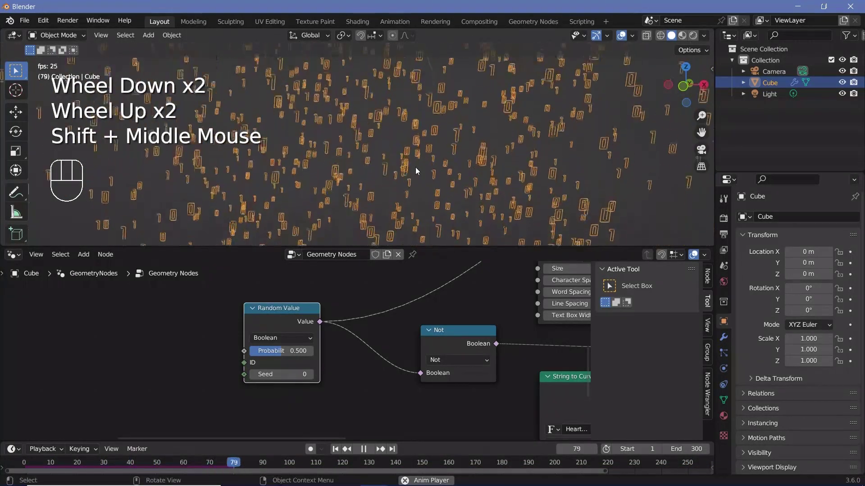
pyautogui.scroll(-3)
# Replay the simulation to check the mixed 0 and 1 digit rain
pyautogui.press('space')
pyautogui.press('space')
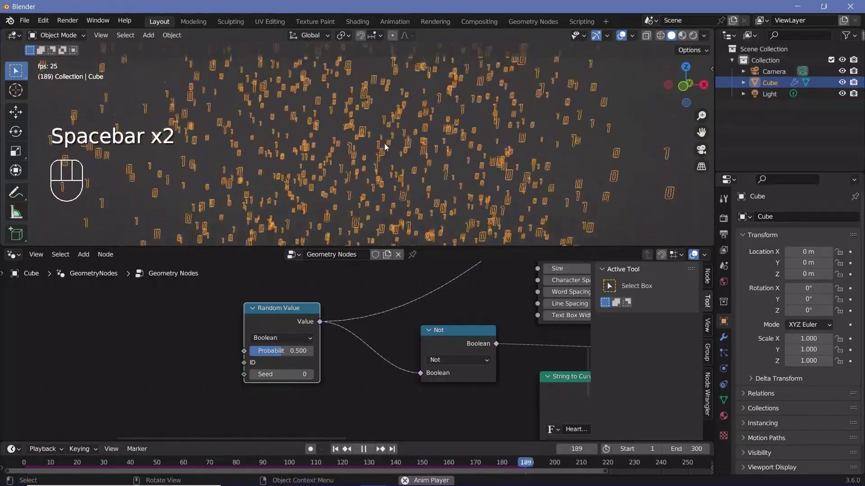
pyautogui.press('space')
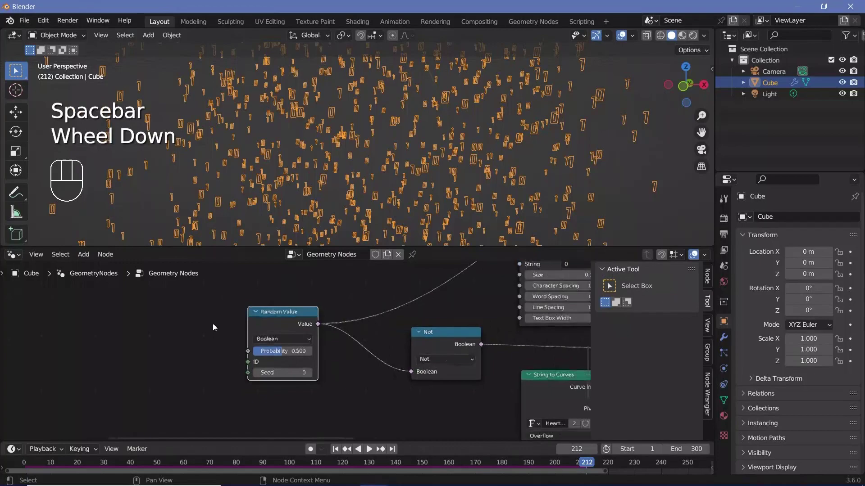
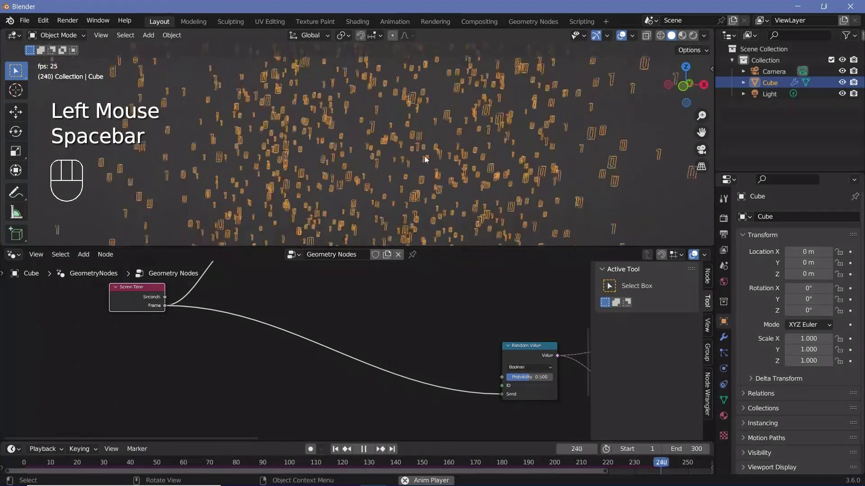
pyautogui.middleClick(426, 159)
pyautogui.press('space')
pyautogui.press('space')
pyautogui.scroll(3)
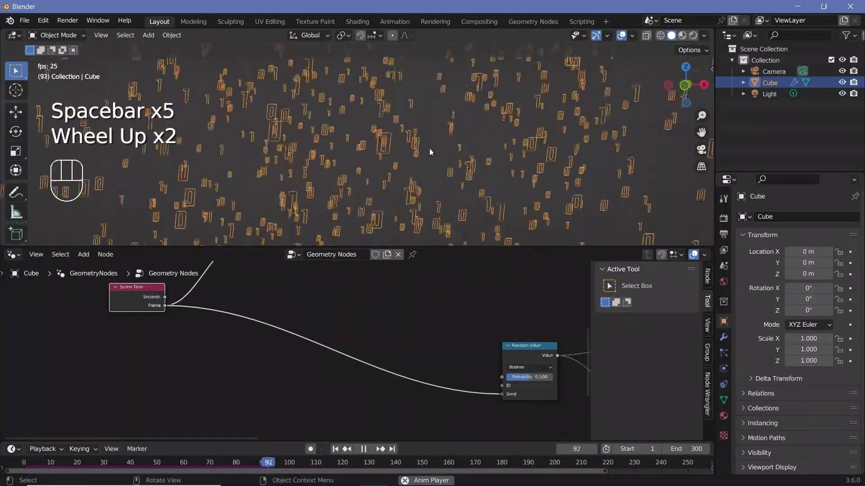
pyautogui.middleClick(431, 151)
pyautogui.scroll(-3)
pyautogui.press('space')
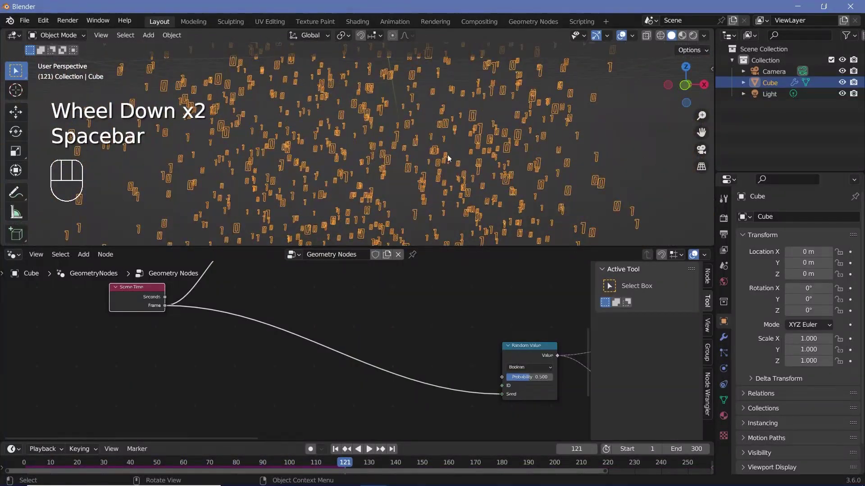
pyautogui.moveTo(387, 164); pyautogui.dragTo(426, 147)
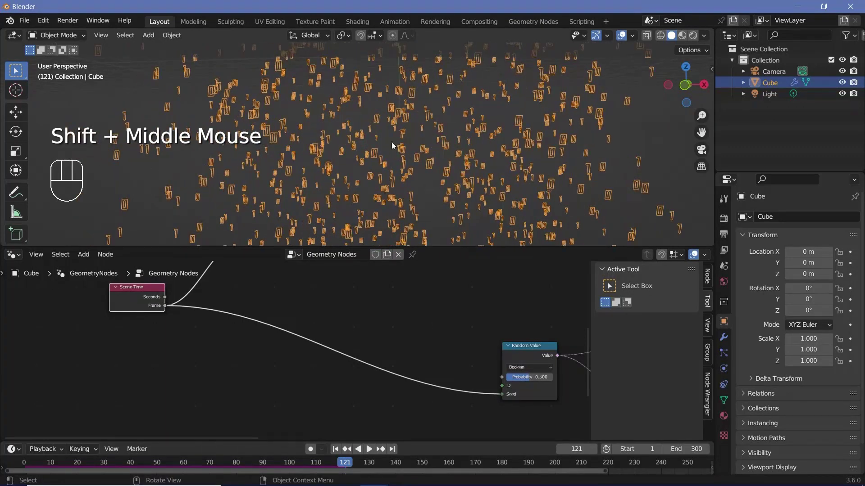
# Insert a Divide by 3 Math node between Scene Time Frame and the random seed
pyautogui.press('shift+a')
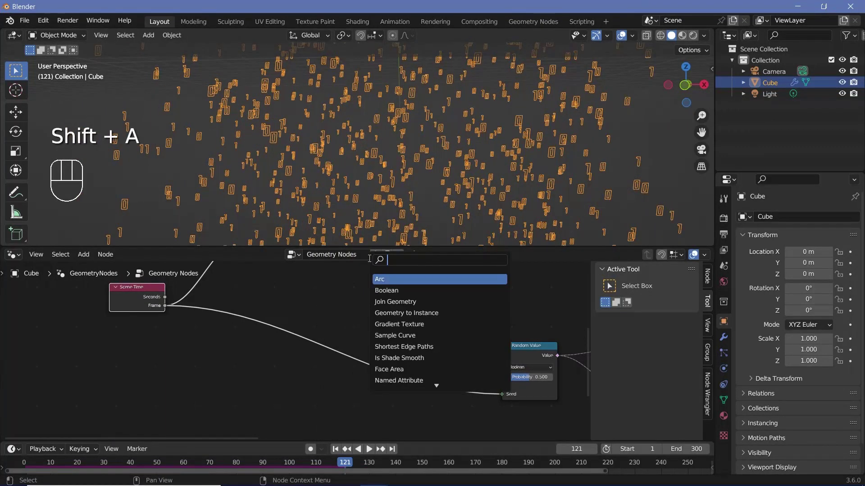
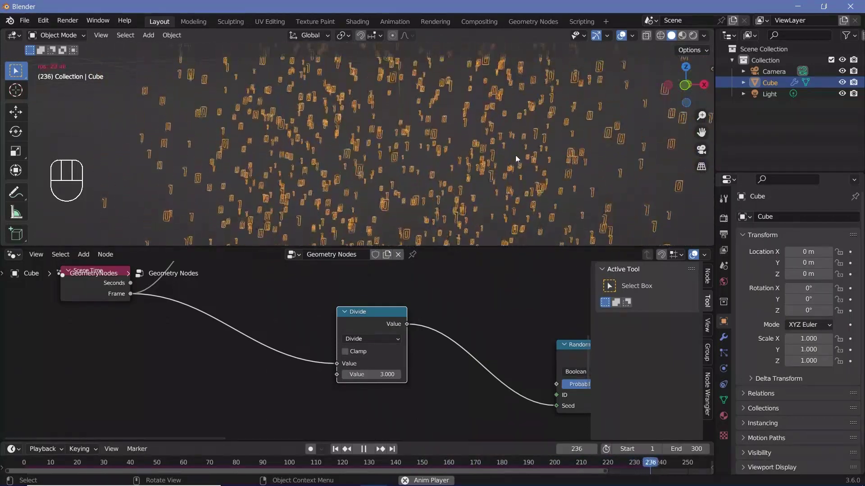
pyautogui.middleClick(438, 204)
pyautogui.scroll(-3)
pyautogui.scroll(3)
pyautogui.scroll(-3)
# Restart playback from the first frame to review the slower digit switching
pyautogui.press('space')
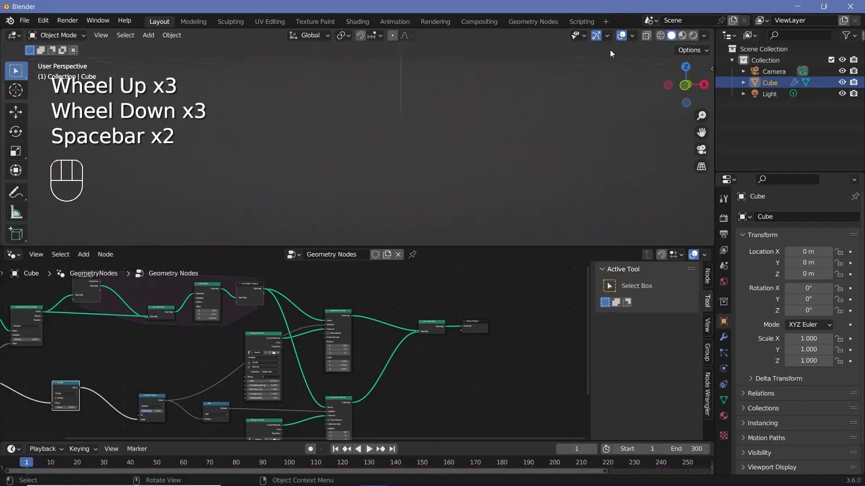
pyautogui.press('space')
pyautogui.press('space')
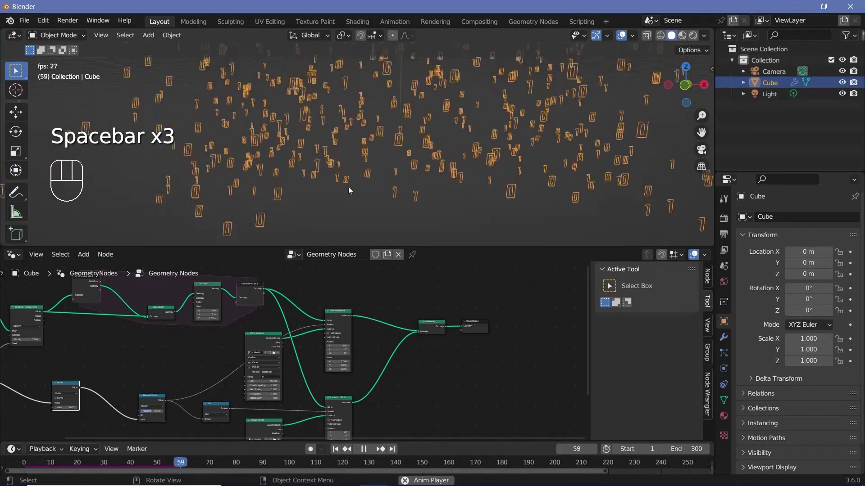
pyautogui.click(620, 35)
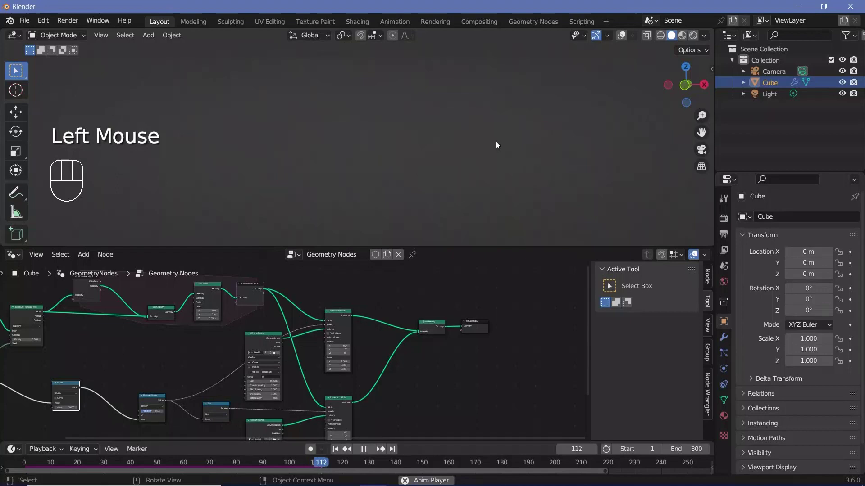
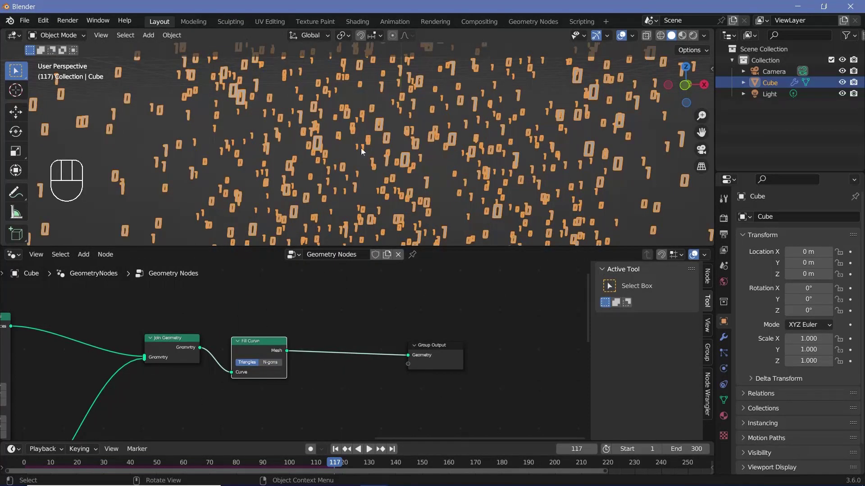
# Add a Set Material node between Fill Curve and Group Output, then play the simulation to check
pyautogui.click(456, 359)
pyautogui.press('shift+a')
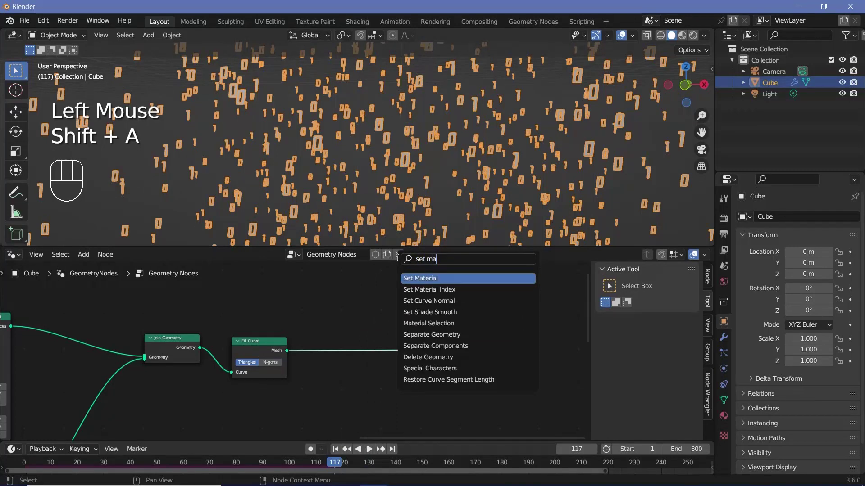
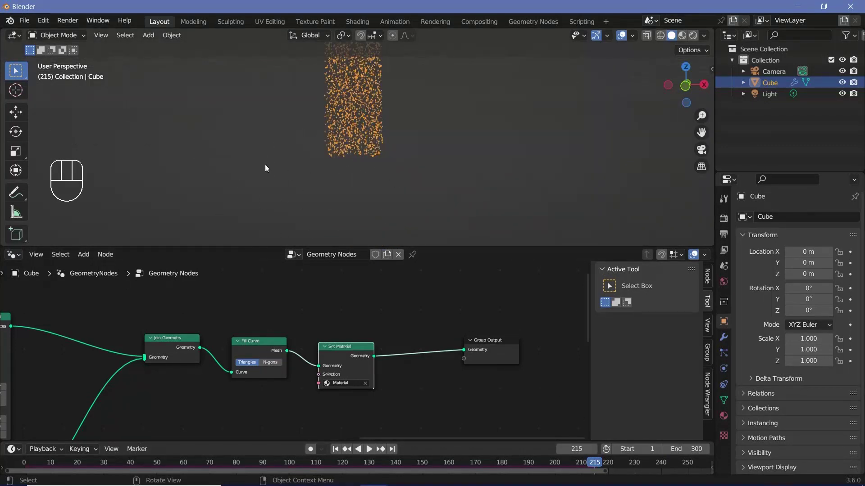
pyautogui.press('space')
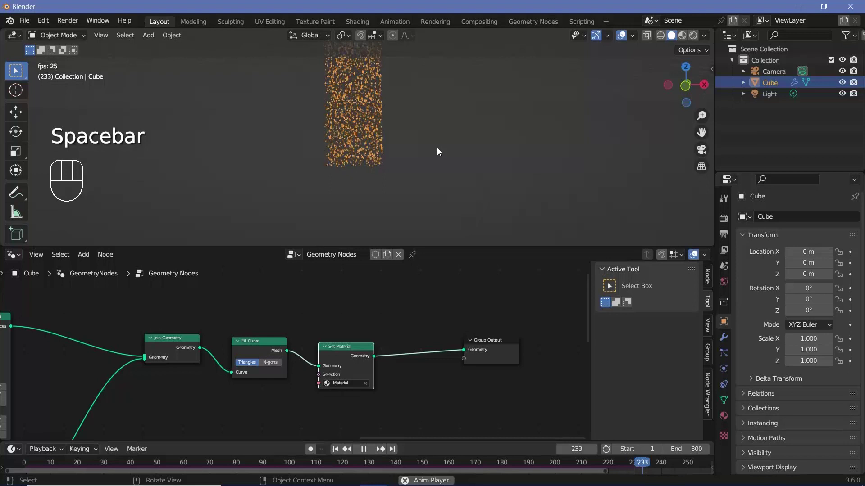
pyautogui.press('space')
# Navigate the viewport to watch the digits shifting down 0.05 m per step
pyautogui.moveTo(399, 133); pyautogui.dragTo(399, 183)
pyautogui.scroll(3)
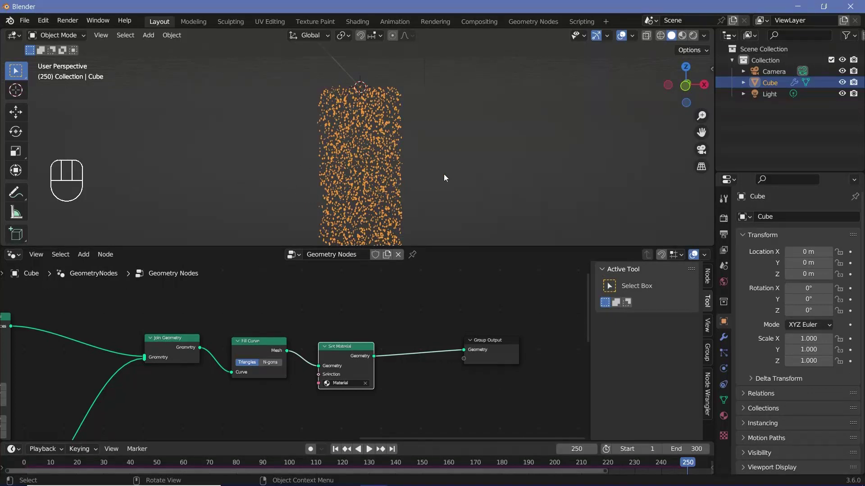
pyautogui.scroll(3)
pyautogui.middleClick(368, 171)
pyautogui.scroll(-3)
pyautogui.moveTo(447, 169); pyautogui.dragTo(417, 158)
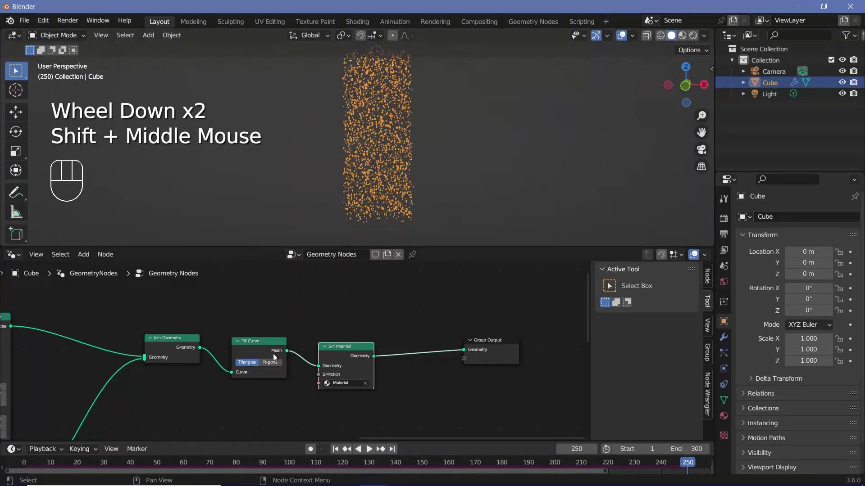
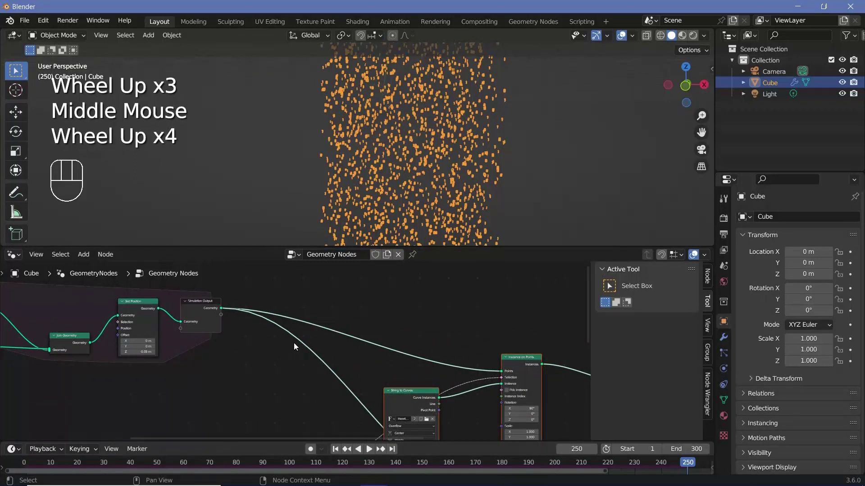
# Add a Delete Geometry node inside the simulation zone
pyautogui.moveTo(303, 288); pyautogui.dragTo(291, 325)
pyautogui.click(291, 324)
pyautogui.press('g')
pyautogui.scroll(3)
pyautogui.middleClick(278, 314)
pyautogui.middleClick(323, 318)
pyautogui.press('shift+a')
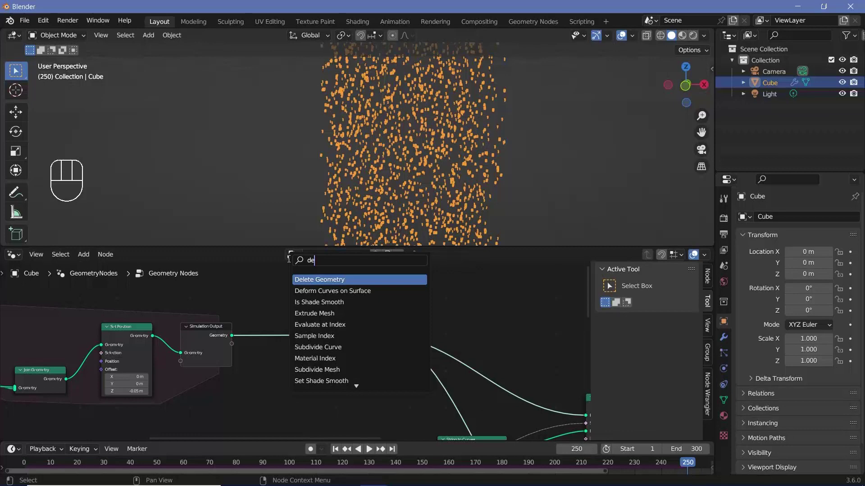
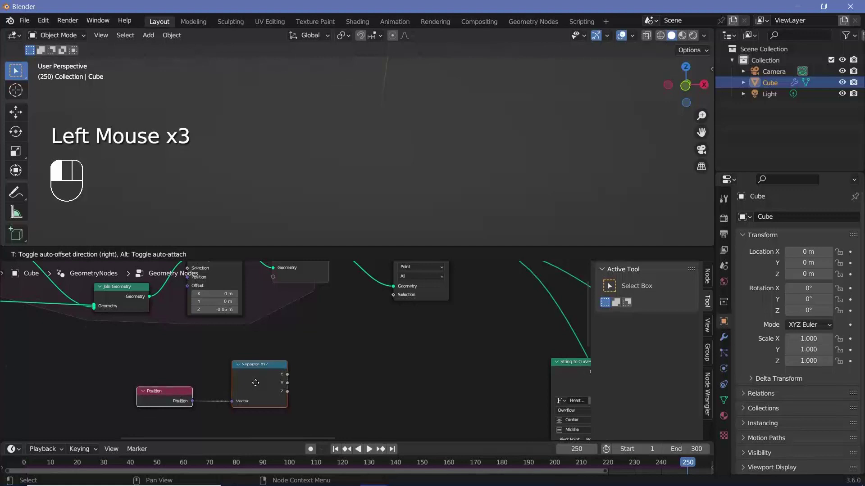
# Wire Position → Separate XYZ → Less Than (B = -3) into Delete Geometry's selection and test playback
pyautogui.press('shift+a')
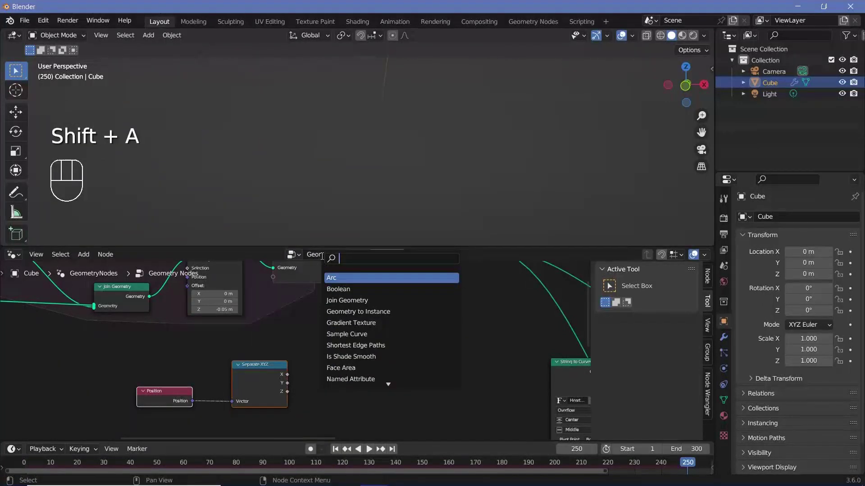
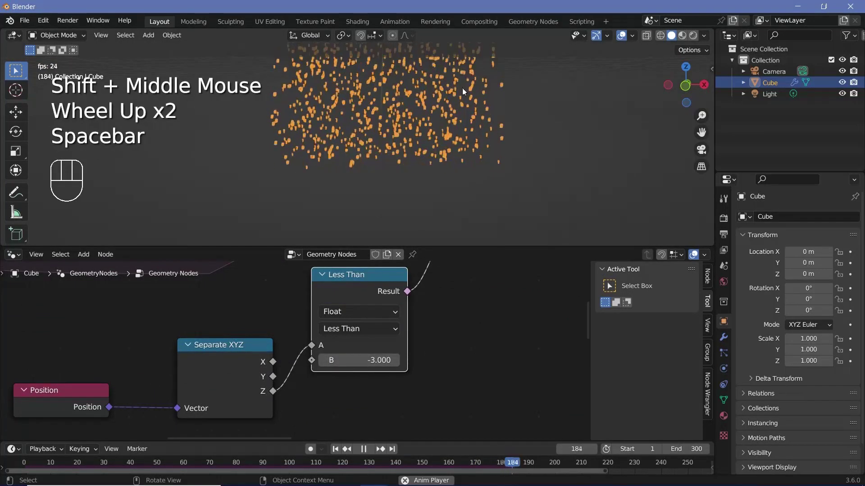
pyautogui.moveTo(483, 139); pyautogui.dragTo(479, 145)
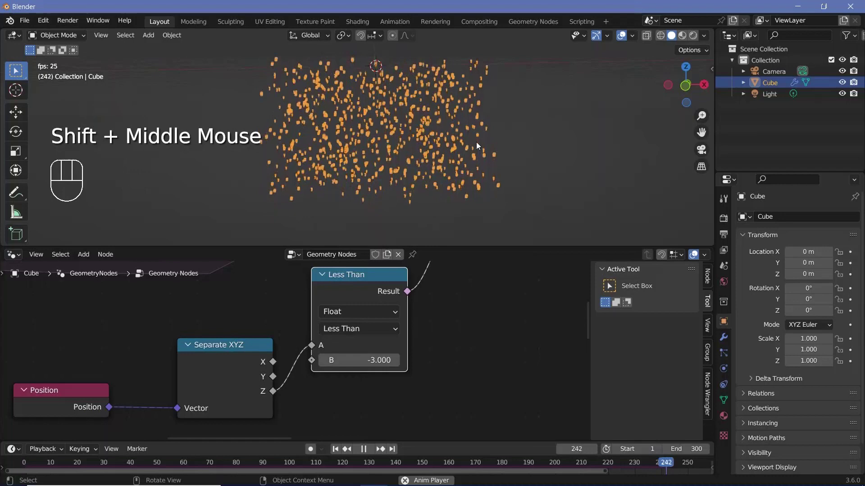
pyautogui.press('space')
pyautogui.scroll(3)
pyautogui.middleClick(437, 122)
pyautogui.middleClick(429, 126)
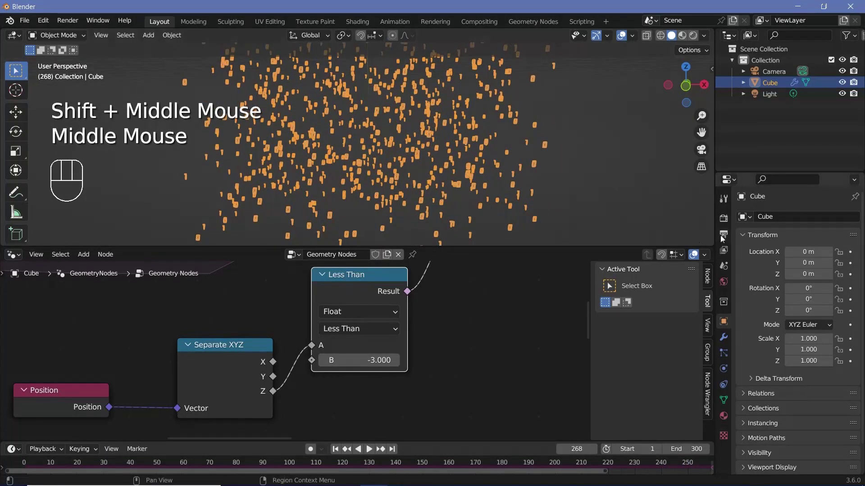
# Set the scene frame rate to 30 fps in Output Properties
pyautogui.click(723, 237)
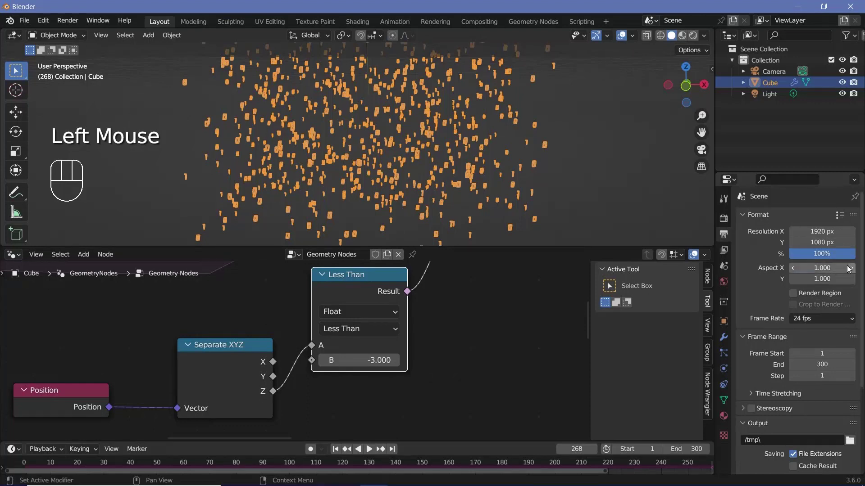
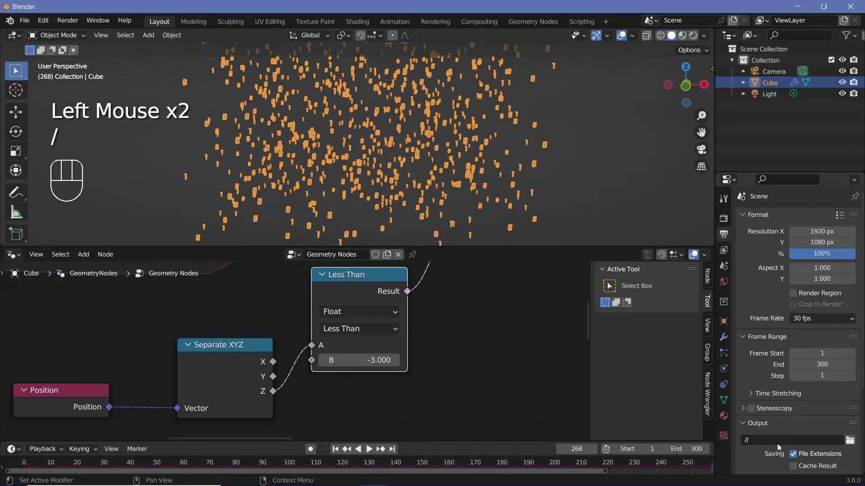
pyautogui.scroll(-3)
pyautogui.moveTo(803, 394); pyautogui.dragTo(842, 409)
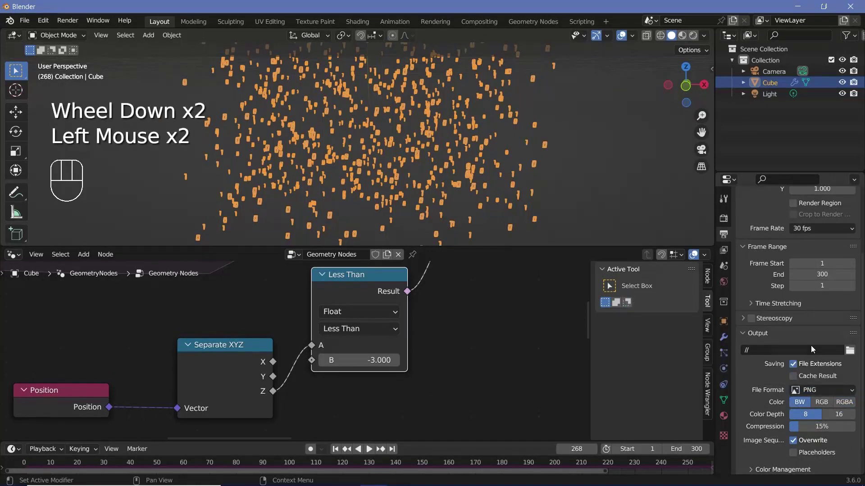
pyautogui.moveTo(818, 395); pyautogui.dragTo(761, 436)
pyautogui.moveTo(760, 437); pyautogui.dragTo(757, 414)
# Change the output path to // with FFmpeg Matroska H.264 video
pyautogui.scroll(-3)
pyautogui.moveTo(820, 361); pyautogui.dragTo(812, 381)
pyautogui.moveTo(797, 430); pyautogui.dragTo(770, 403)
pyautogui.scroll(-3)
pyautogui.scroll(3)
# Enable Bloom in the Eevee render settings so the digits glow
pyautogui.click(725, 224)
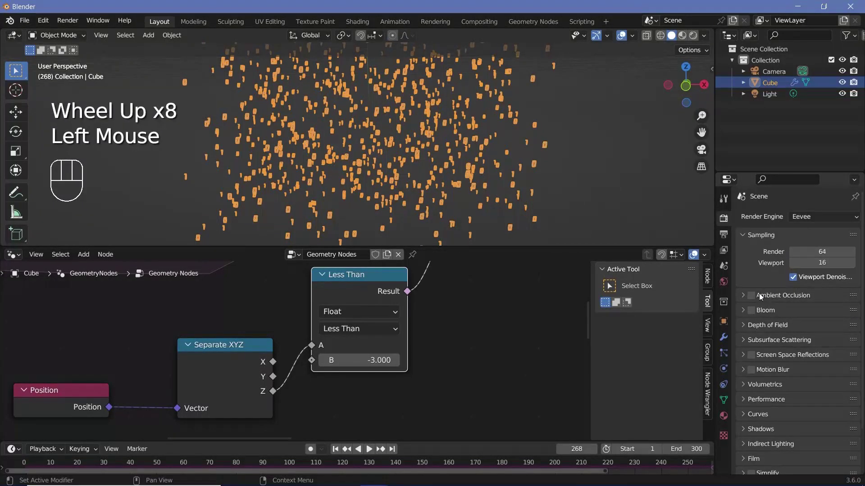
pyautogui.click(757, 315)
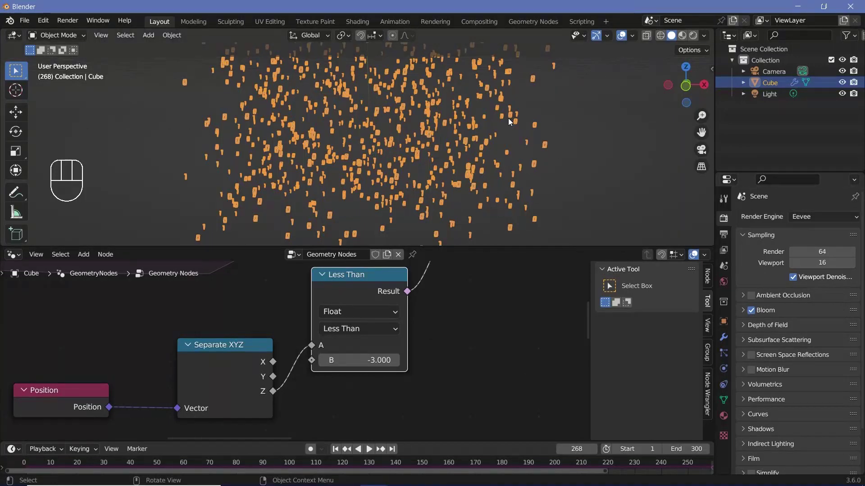
pyautogui.moveTo(494, 132); pyautogui.dragTo(500, 135)
pyautogui.middleClick(499, 143)
pyautogui.middleClick(506, 140)
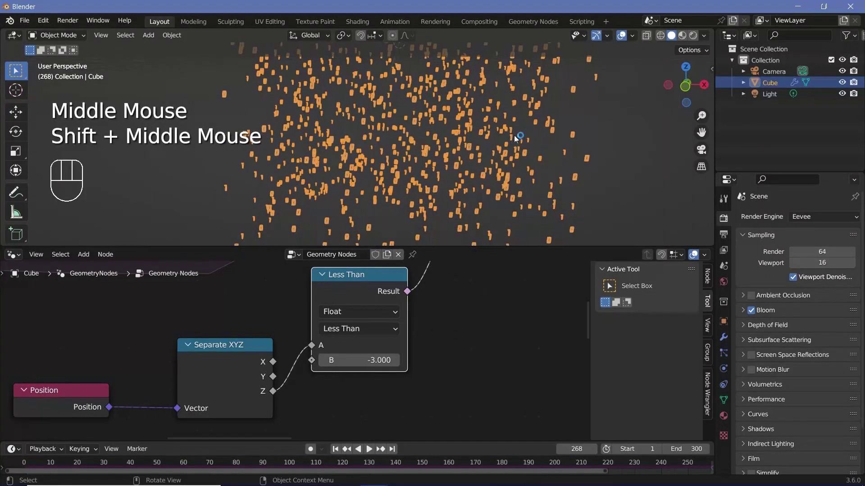
# Reset the camera's location and rotation, enter camera view and move it over the digits
pyautogui.click(774, 73)
pyautogui.press('alt+g')
pyautogui.press('alt+r')
pyautogui.press('r')
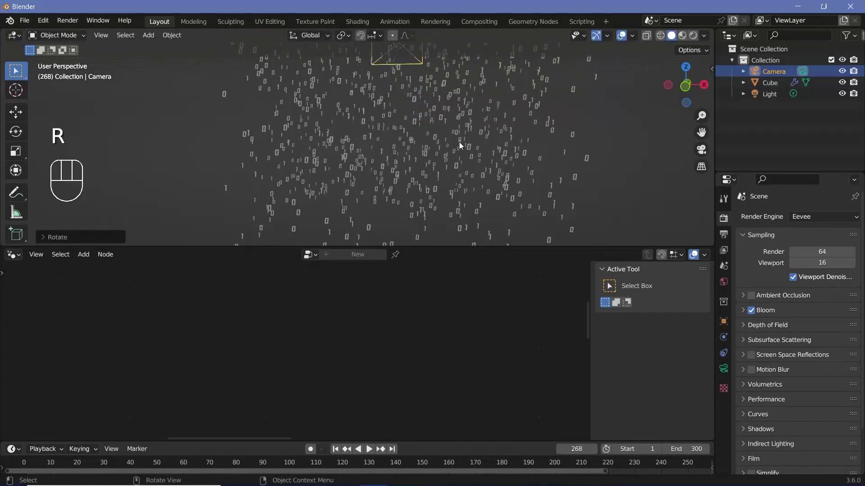
pyautogui.moveTo(445, 164); pyautogui.dragTo(428, 189)
pyautogui.press('g')
pyautogui.moveTo(396, 160); pyautogui.dragTo(351, 162)
pyautogui.press('g')
pyautogui.press('KP_0')
pyautogui.press('g')
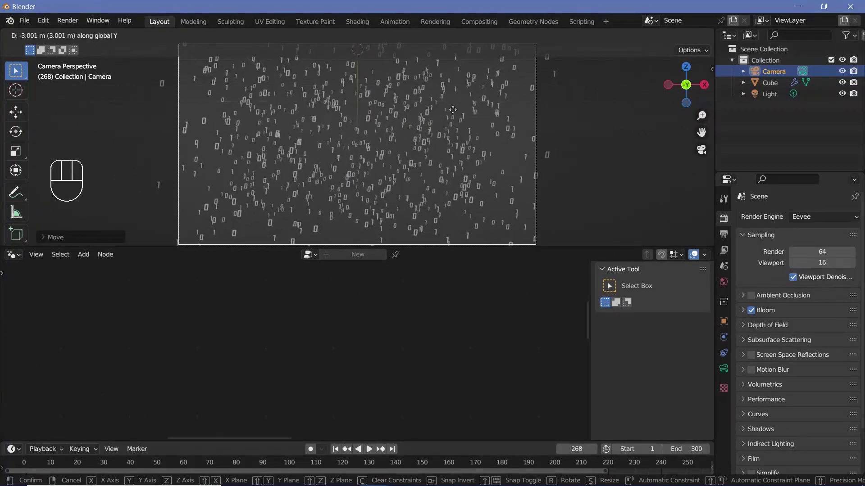
pyautogui.press('g')
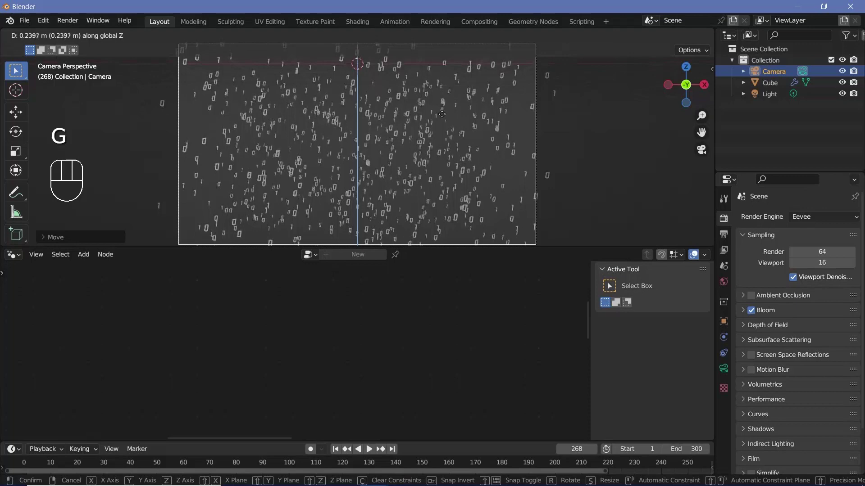
# Play the animation repeatedly to verify the camera framing of the falling digits
pyautogui.press('space')
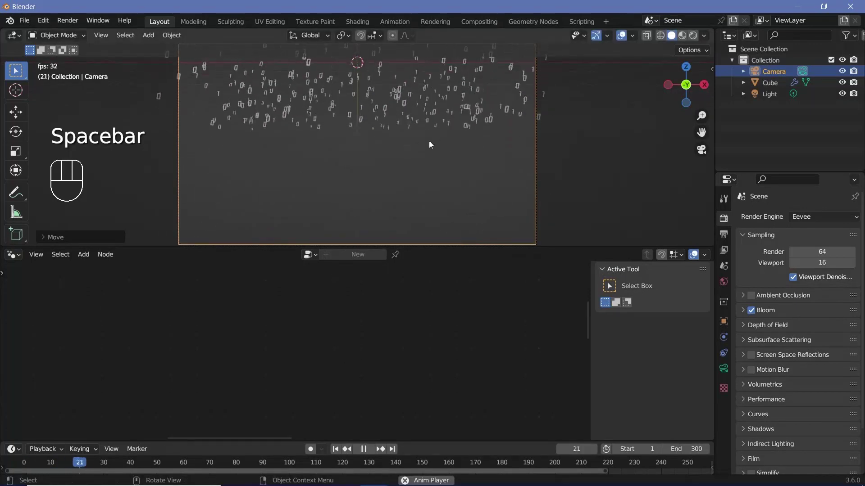
pyautogui.scroll(-3)
pyautogui.scroll(-3)
pyautogui.press('space')
pyautogui.scroll(3)
pyautogui.press('space')
pyautogui.scroll(-3)
pyautogui.scroll(3)
pyautogui.press('space')
pyautogui.press('space')
pyautogui.click(728, 289)
# Set the world background black, switch to Rendered shading and reposition the Light above the digits
pyautogui.click(826, 294)
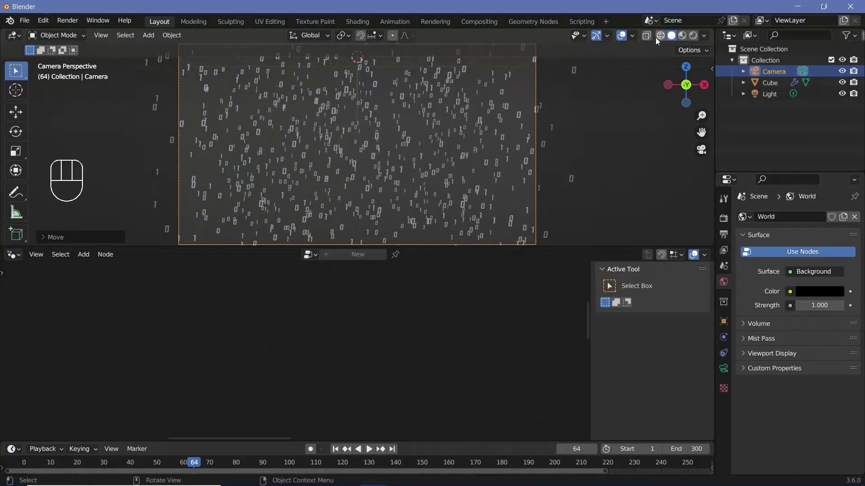
pyautogui.click(620, 59)
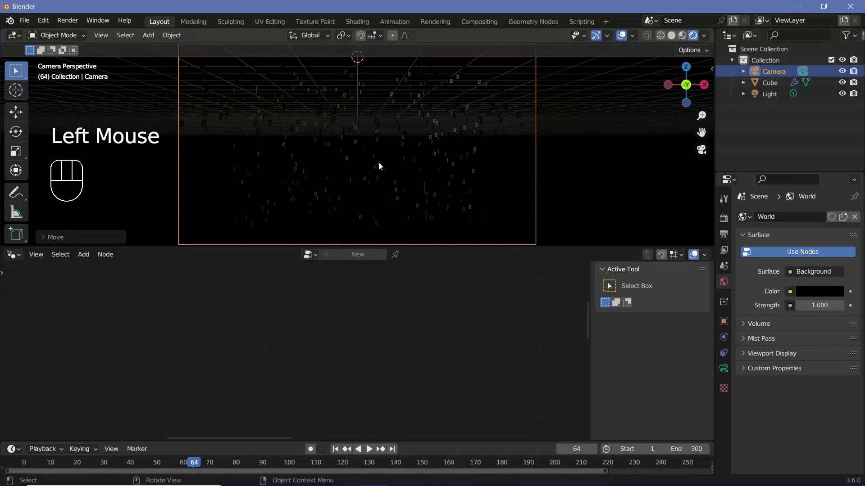
pyautogui.click(779, 99)
pyautogui.press('alt+g')
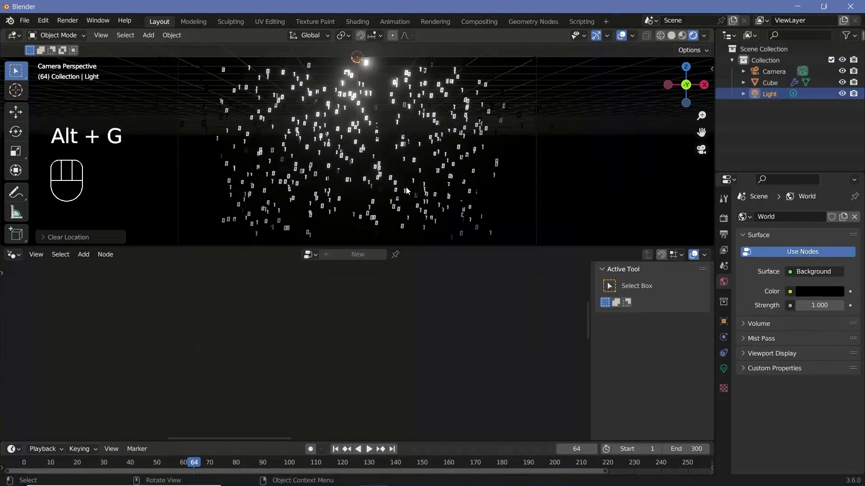
pyautogui.press('g')
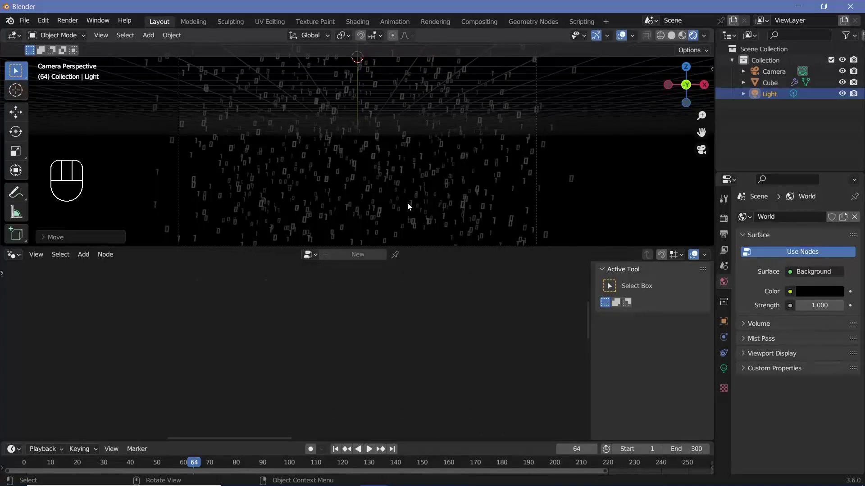
# Set the point light colour to green at 10000 W and hide viewport overlays
pyautogui.click(729, 376)
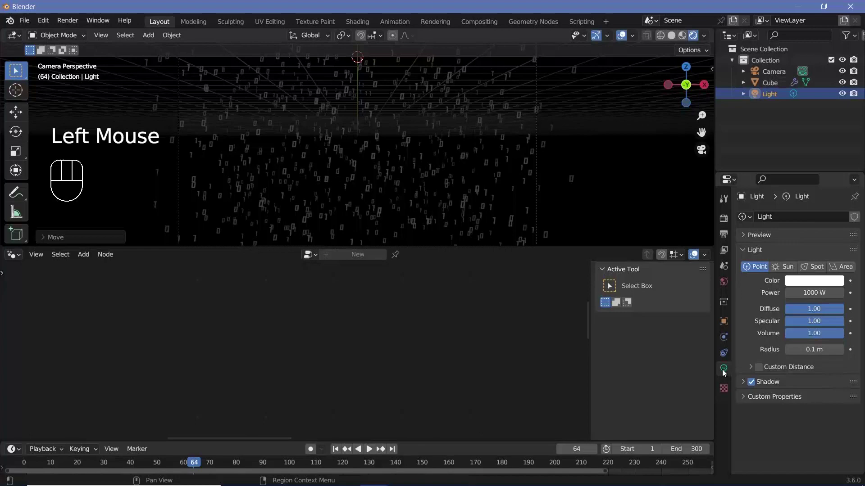
pyautogui.click(810, 282)
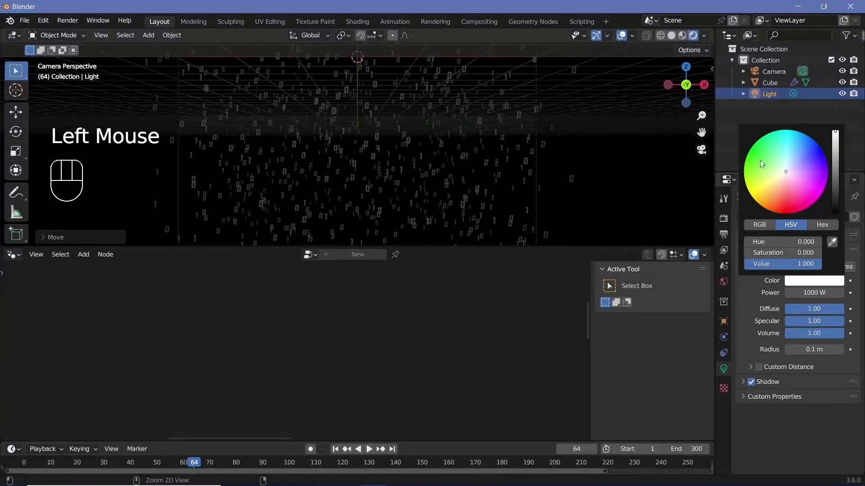
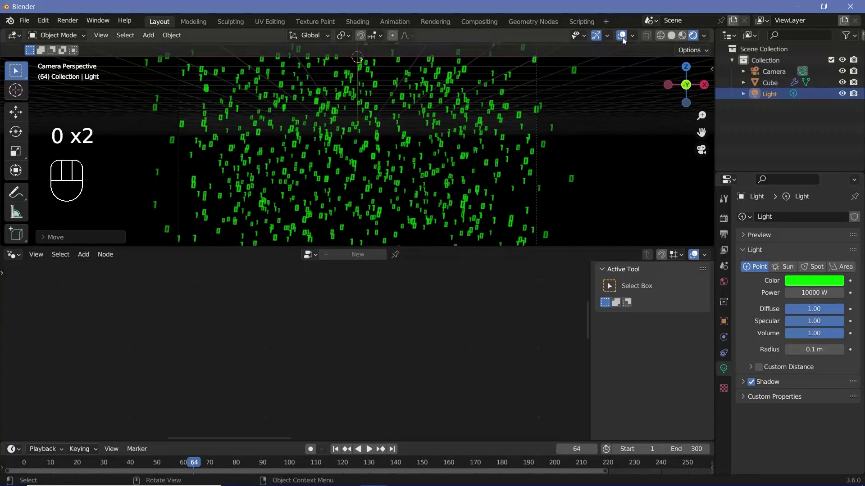
pyautogui.click(624, 40)
# Play the animation to review the green digit rain on black
pyautogui.press('space')
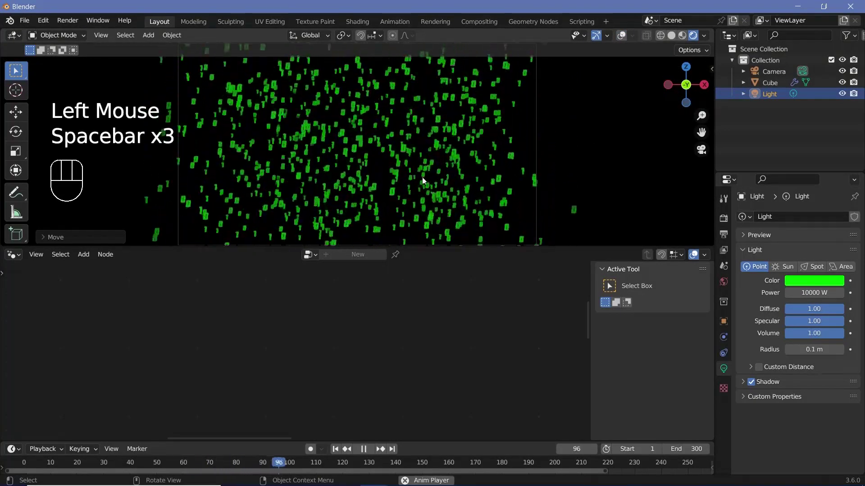
pyautogui.press('space')
pyautogui.press('space')
pyautogui.press('space')
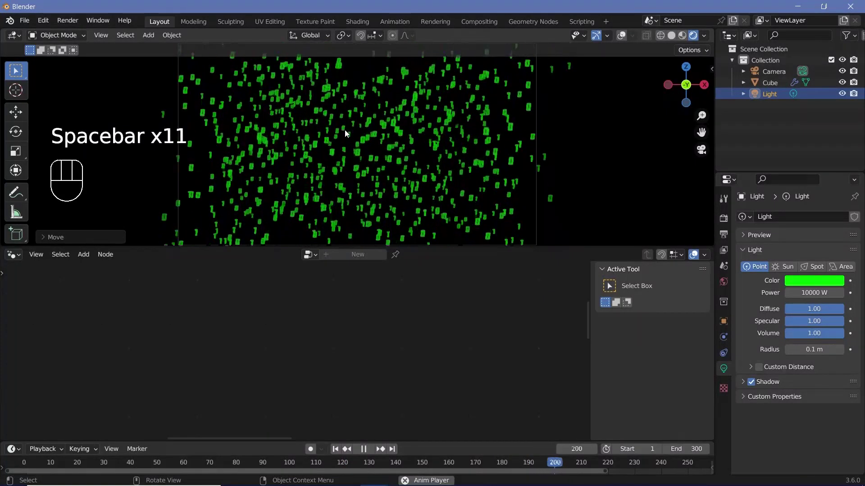
pyautogui.press('space')
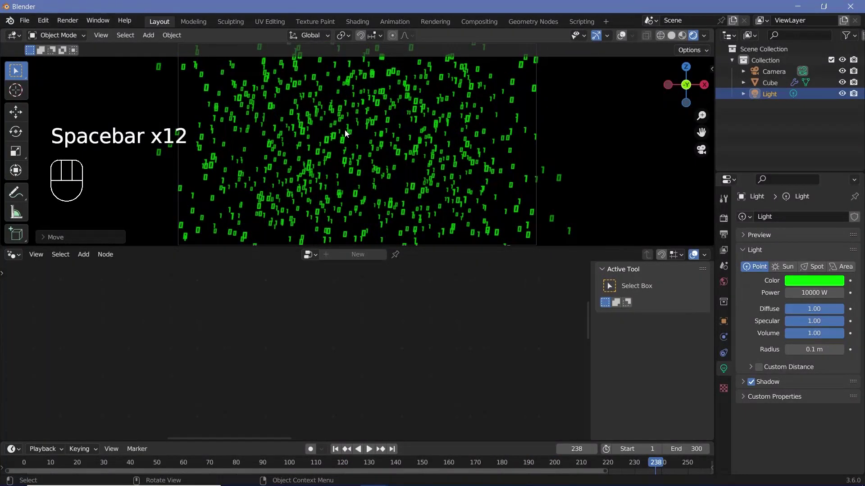
pyautogui.press('space')
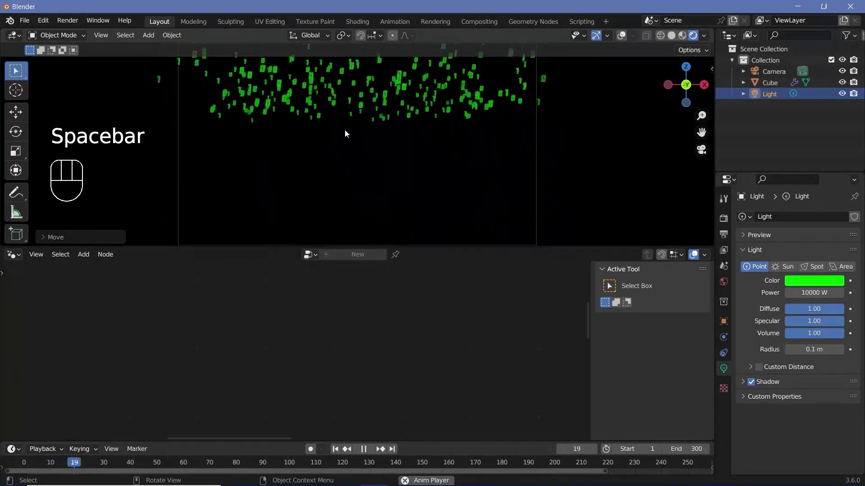
pyautogui.press('space')
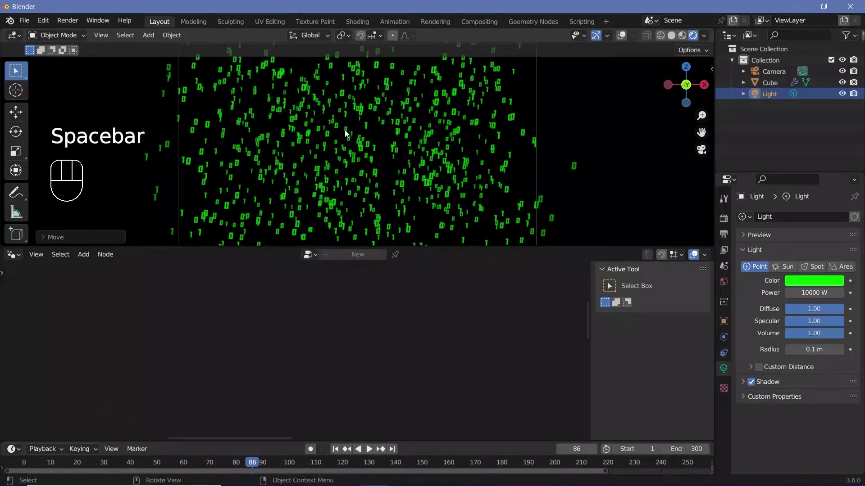